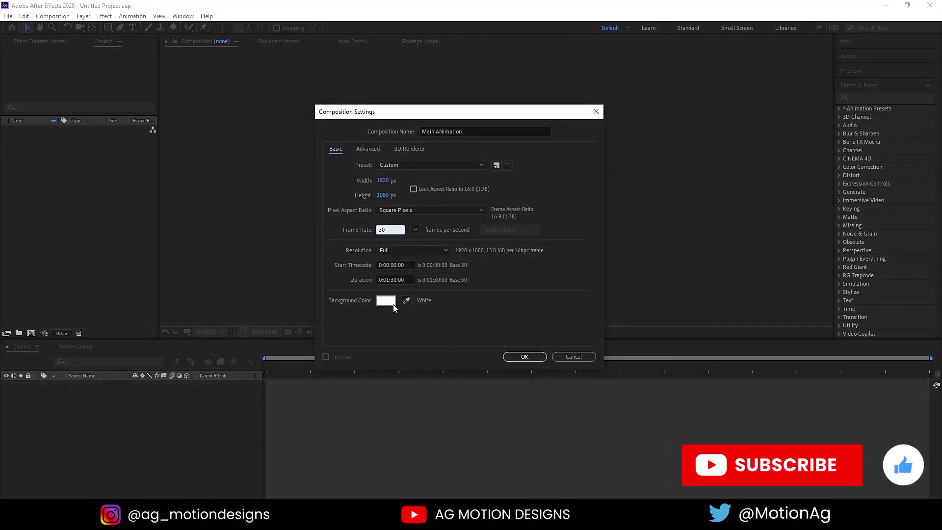
Step: Confirm the Main ANimation composition: 1920×1080, 30 fps, duration 0:01:30:00
click(395, 309)
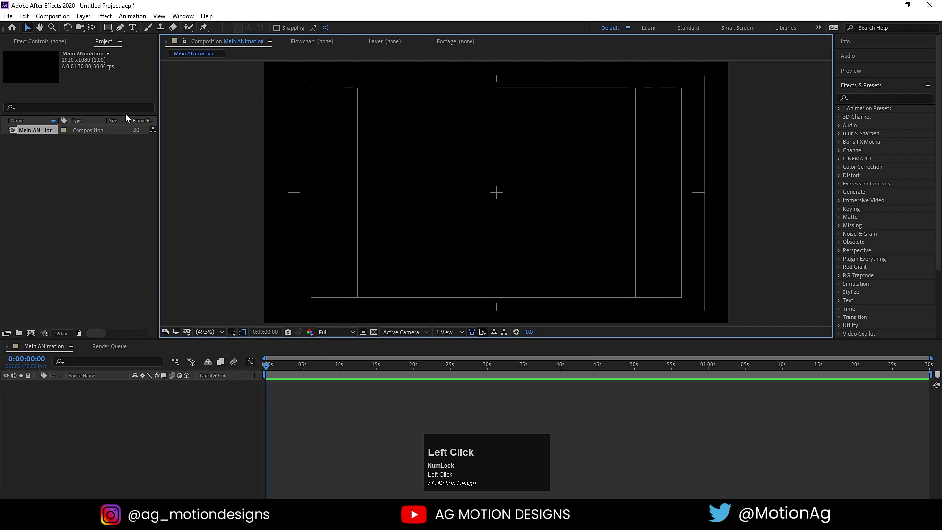
Step: Enable Title/Action Safe guides and place the blue circle shape layer just left of centre
drag(107, 32, 141, 55)
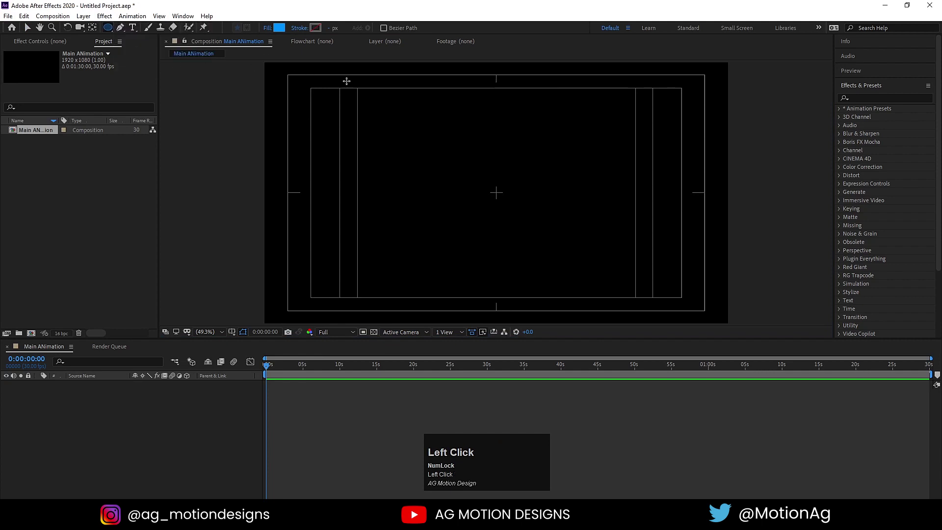
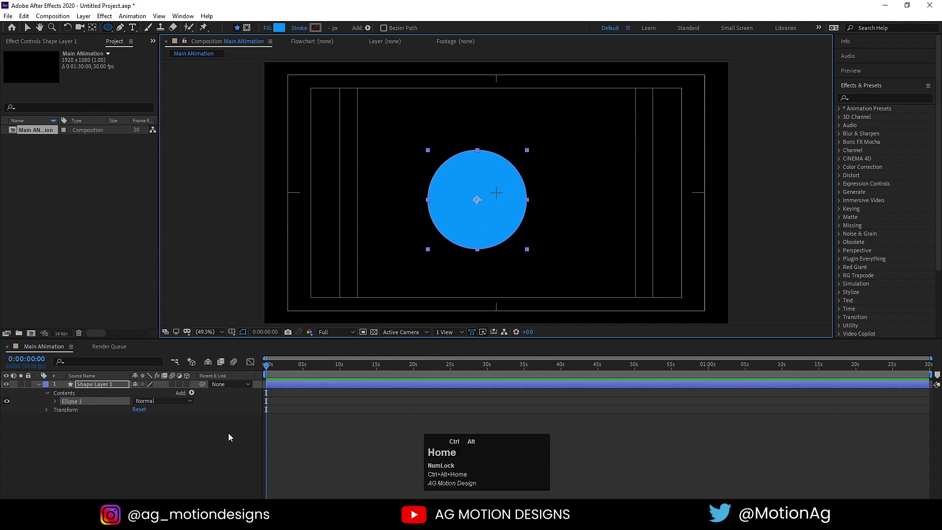
click(189, 445)
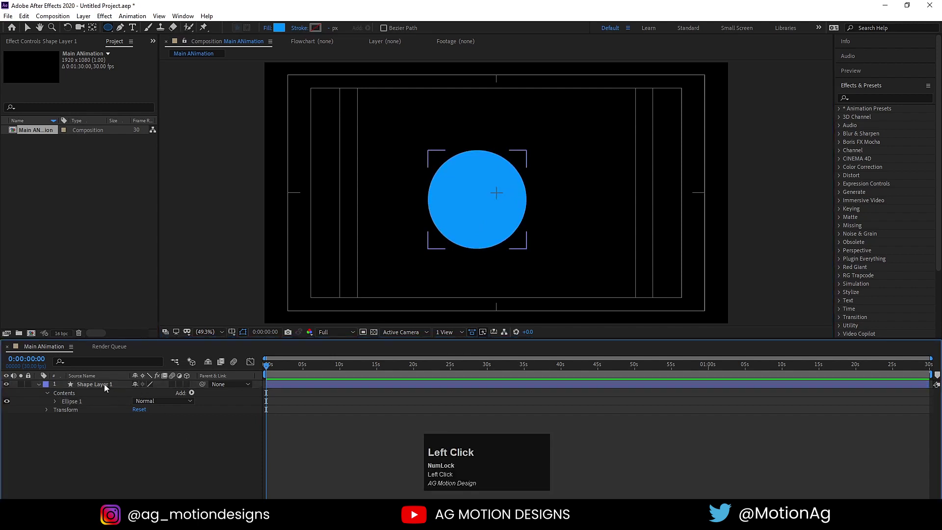
key(v)
drag(490, 222, 115, 447)
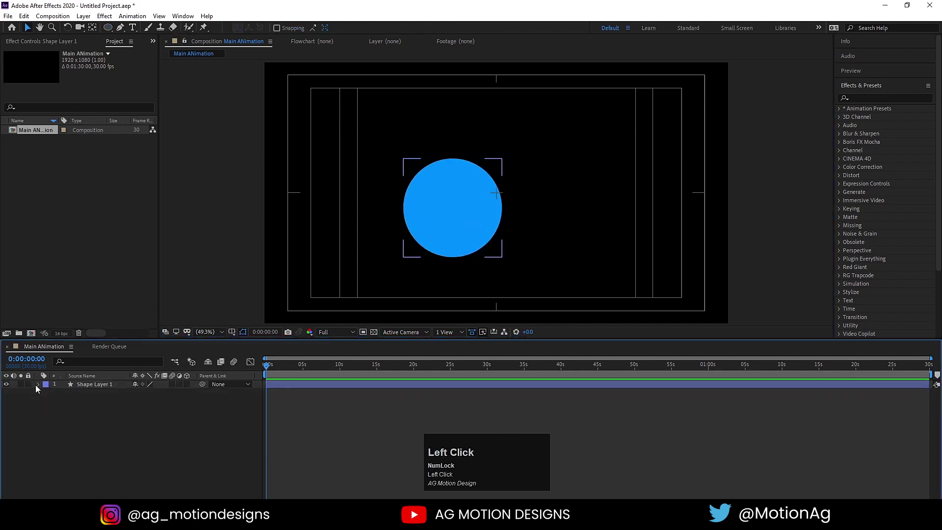
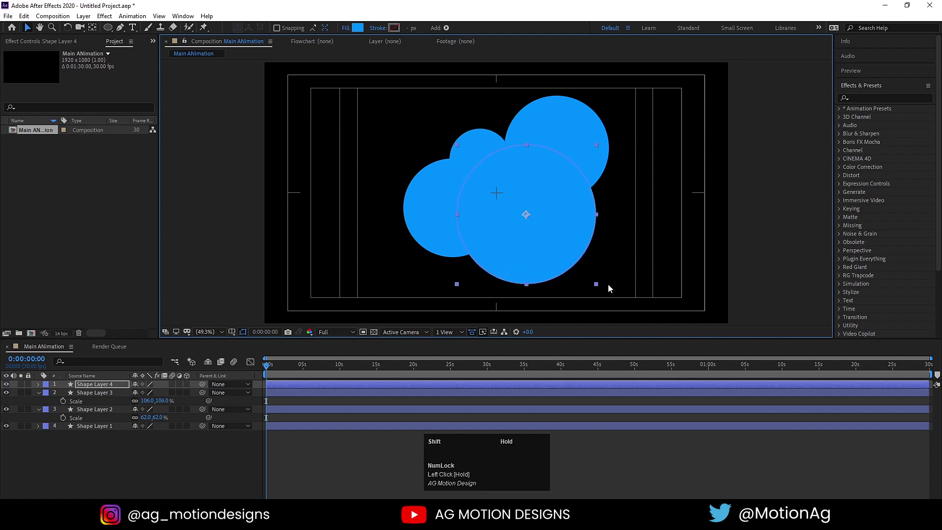
Step: Position the large front circle in the cluster and collapse the scale properties
drag(554, 244, 194, 468)
key(u)
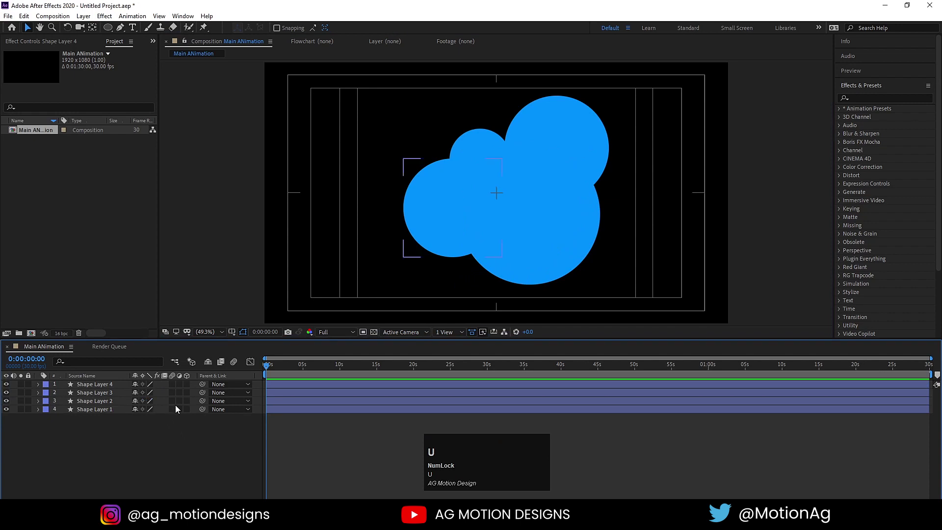
Step: Recolor the circles with different blues via the Shape Fill Color dialog
drag(97, 407, 318, 201)
key(-)
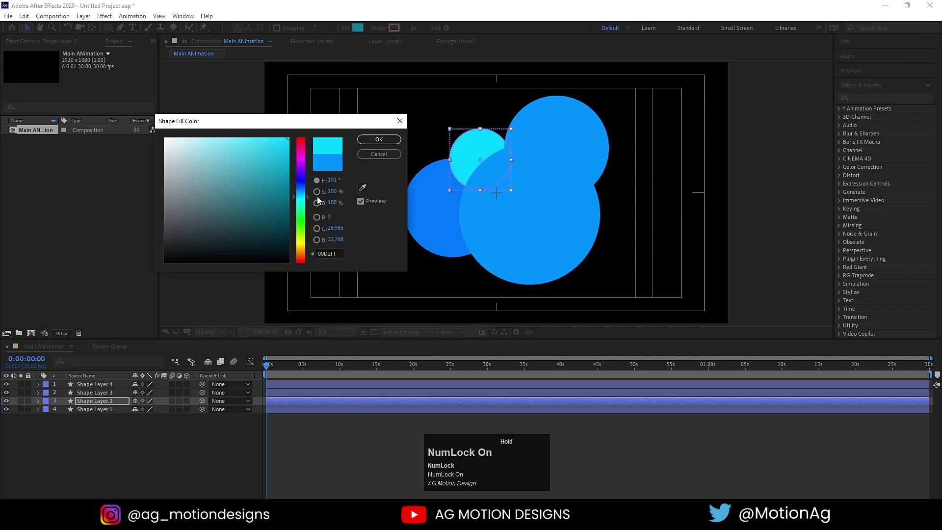
drag(380, 146, 363, 142)
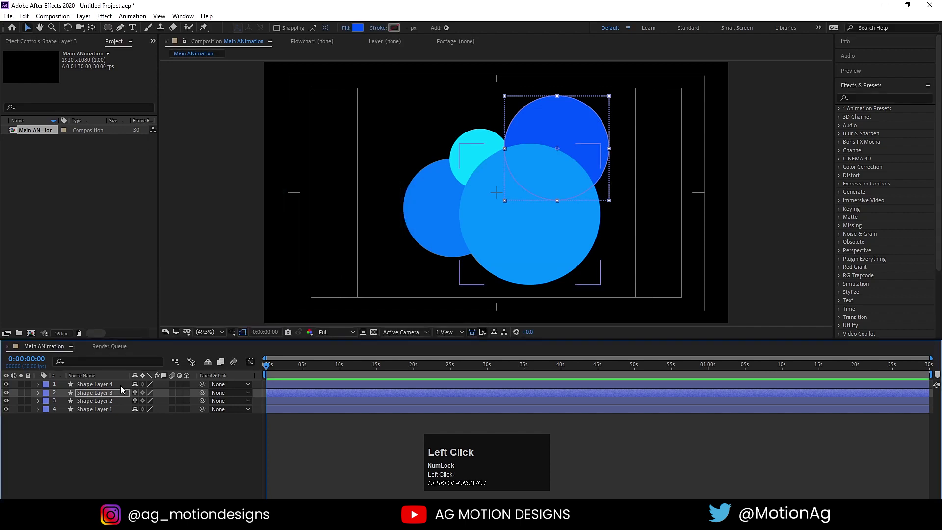
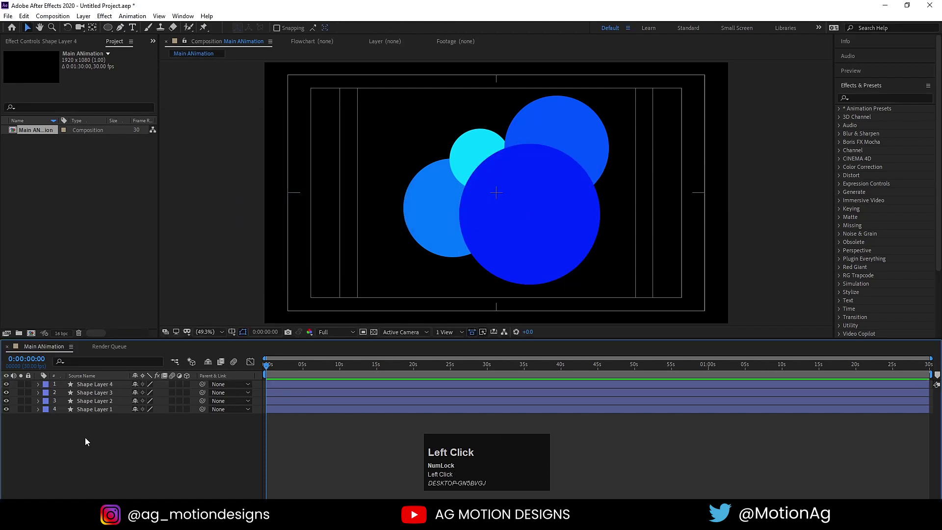
Step: Apply the Wiggle - position preset to all four circle layers and preview the drift
key(ctrl+a)
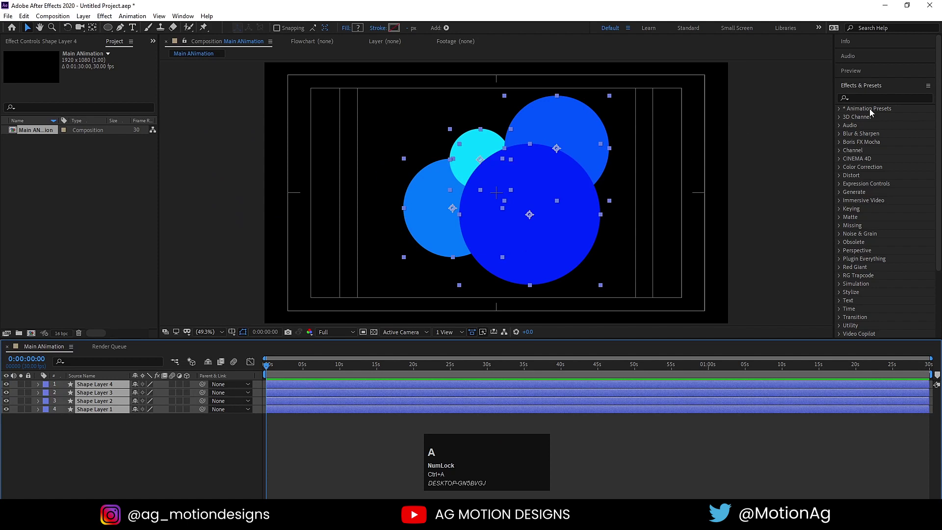
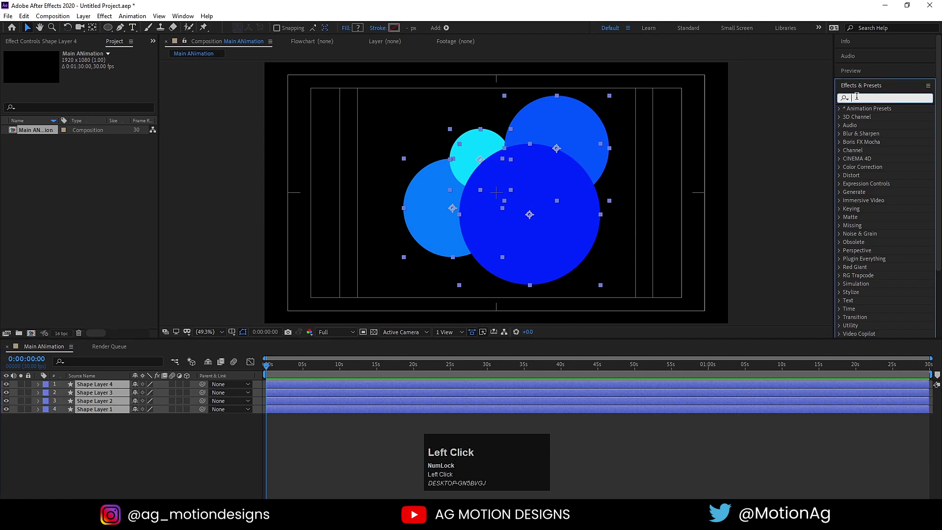
text(wigg)
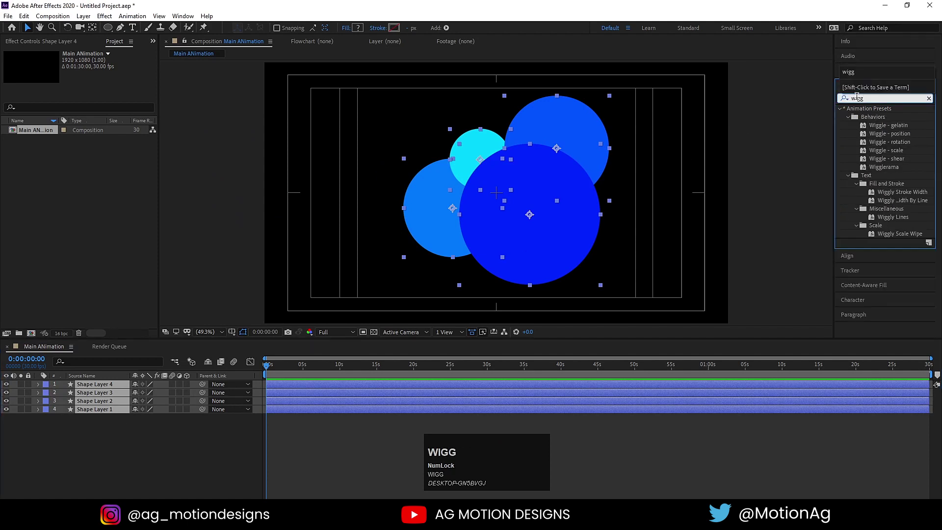
click(885, 136)
key(space)
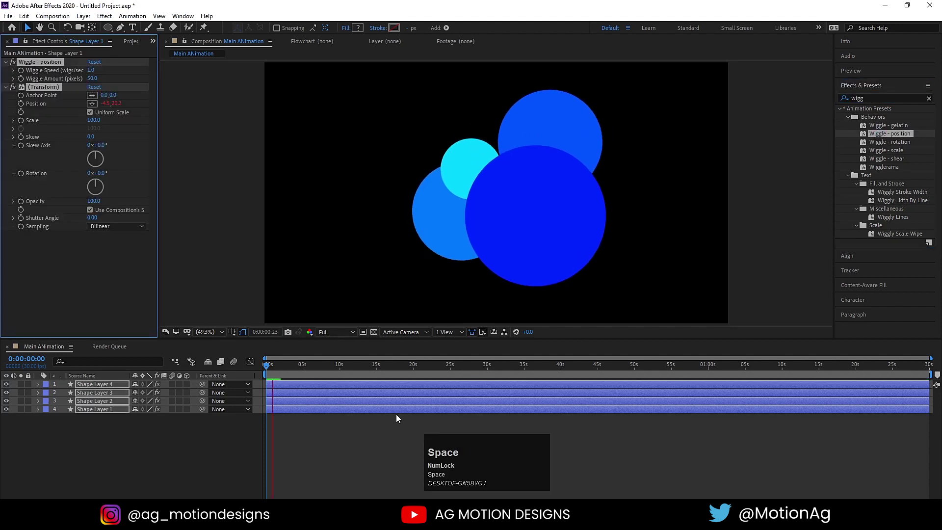
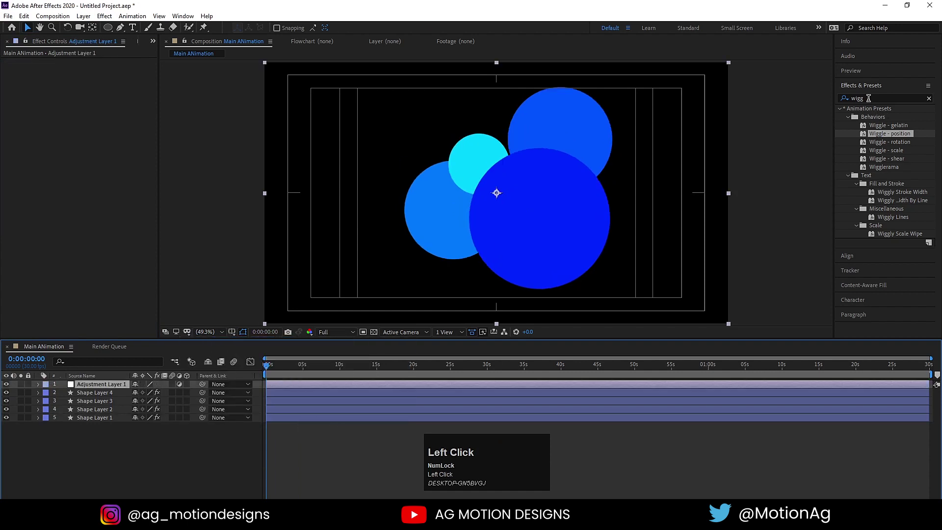
Step: Apply Gaussian Blur (blurriness about 90) to the adjustment layer and add a second adjustment layer
key(ctrl+a)
text(gu)
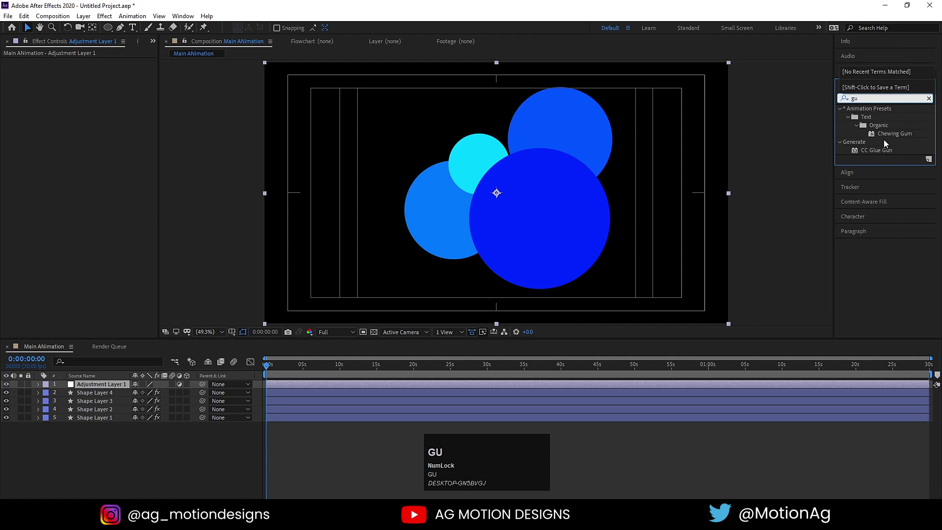
key(b)
text(lu)
key(y)
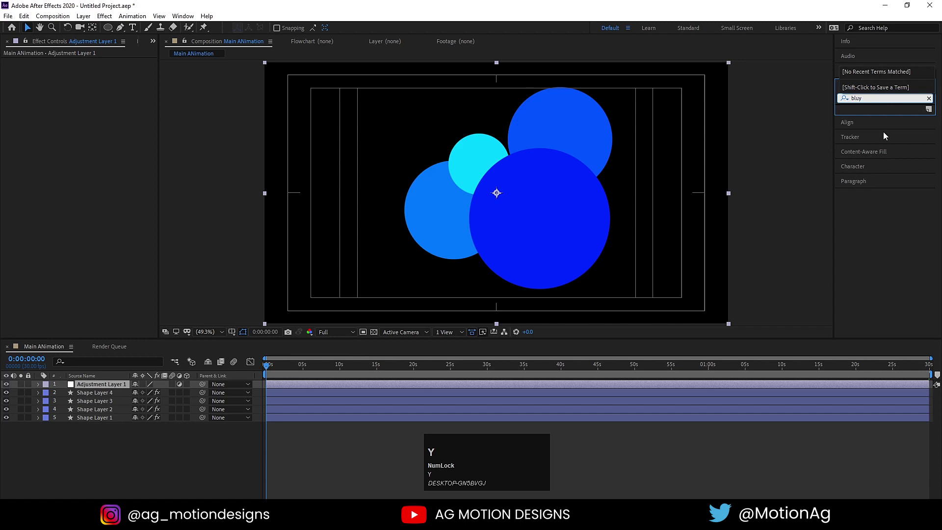
key(r)
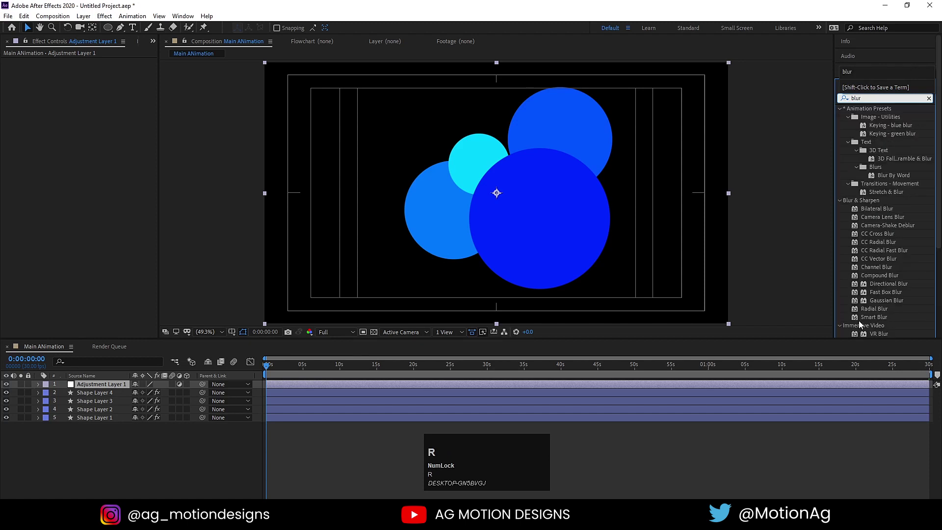
click(877, 306)
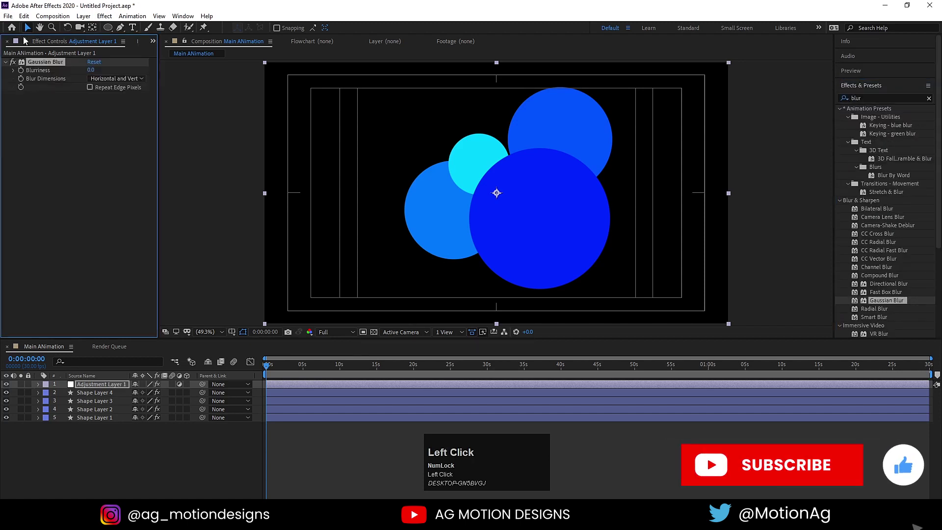
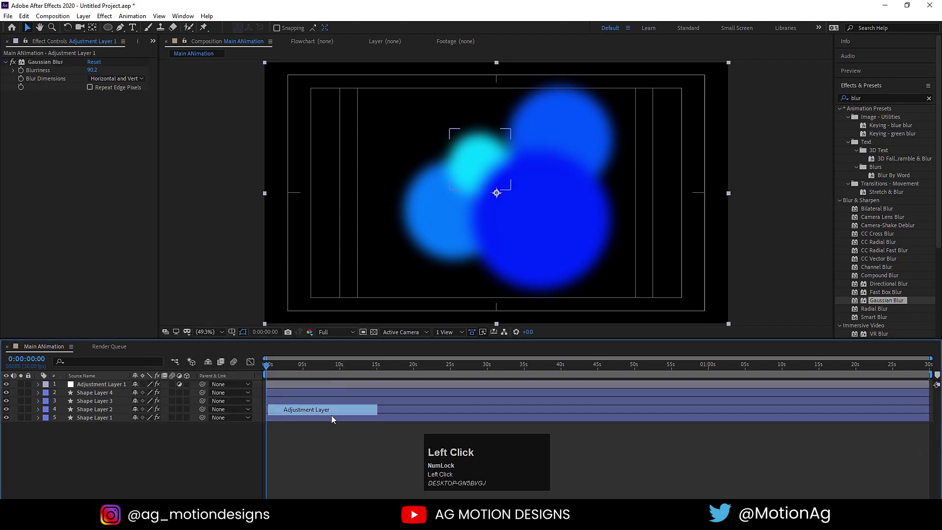
key(ctrl+a)
Step: Apply Simple Choker with Choke Matte 30 to Adjustment Layer 2 and preview the fused blob
text(simpl)
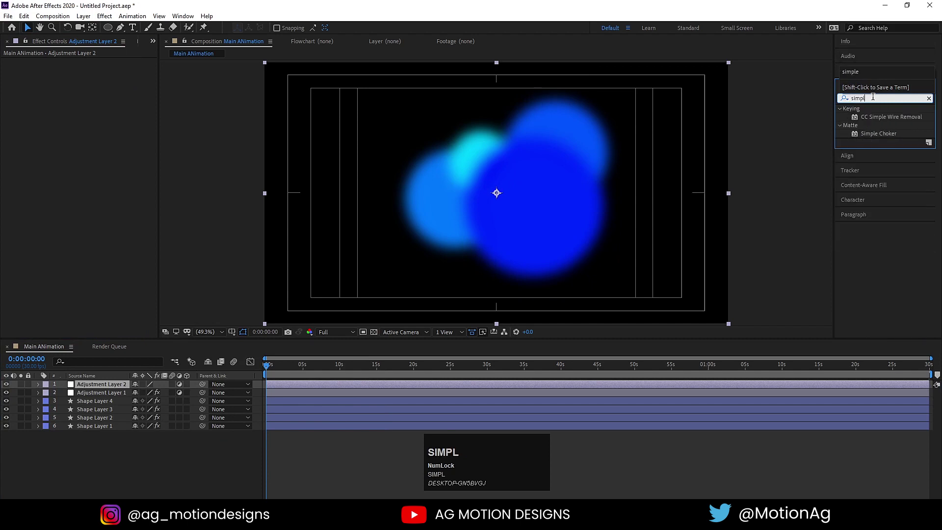
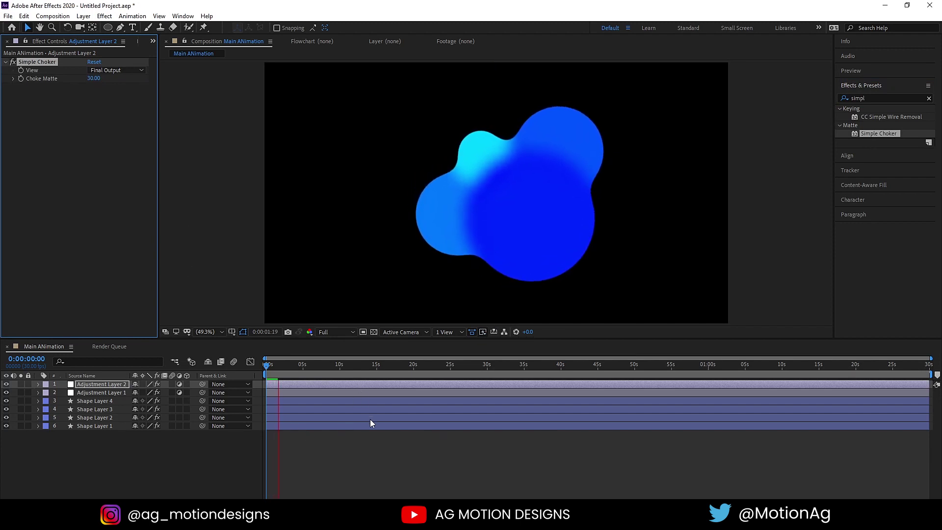
key(space)
drag(97, 421, 247, 374)
key(space)
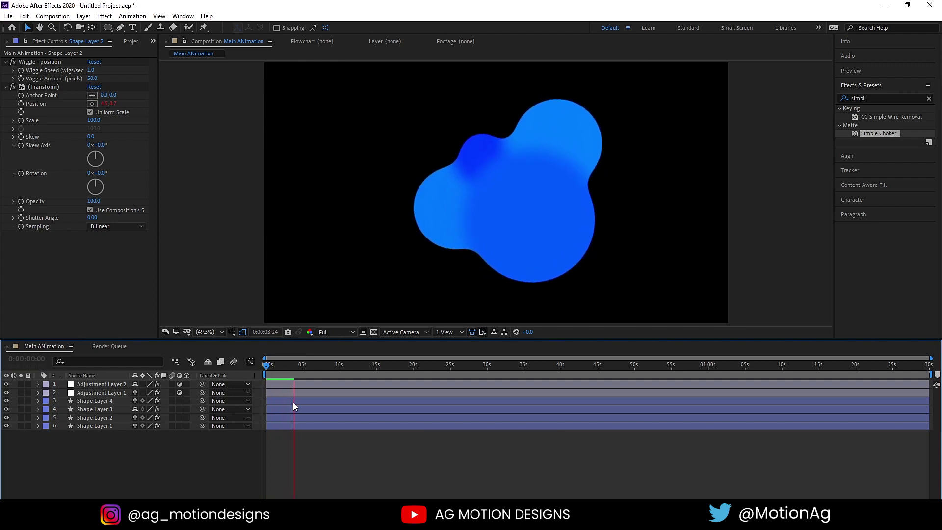
Step: Stop playback, select every layer and start pre-composing them into a new composition
key(space)
click(278, 375)
key(space)
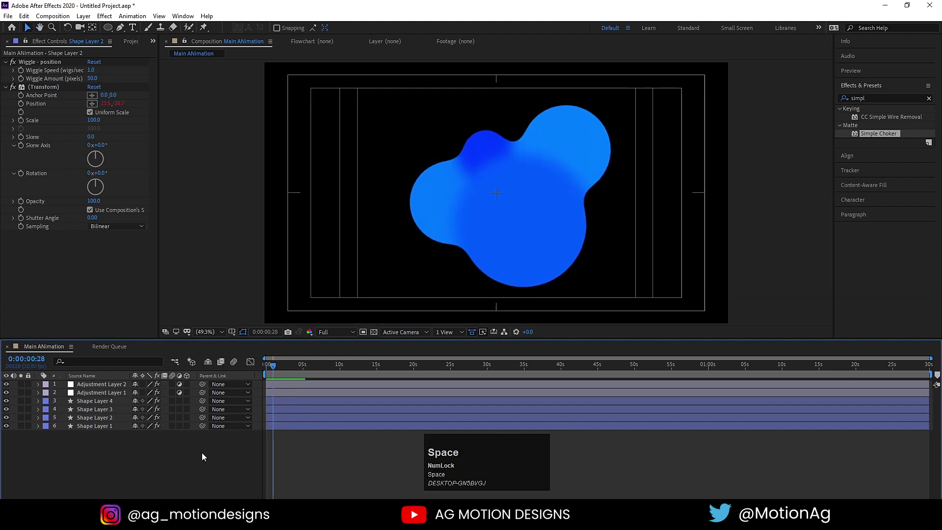
click(174, 451)
key(ctrl+a)
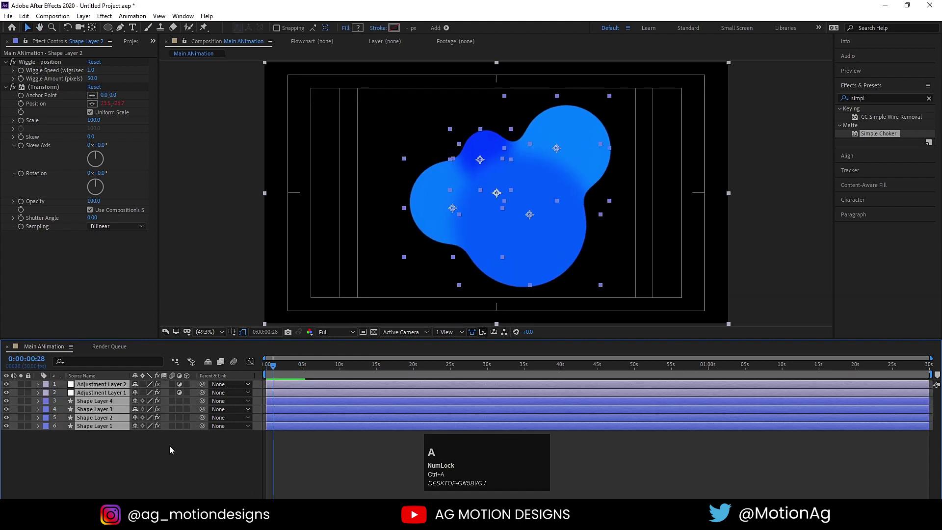
key(ctrl+shift+c)
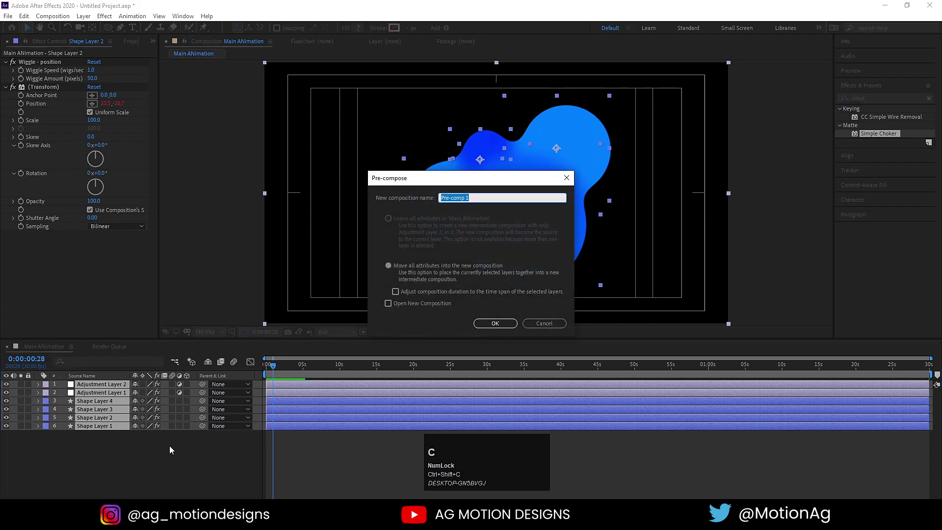
Step: Name the pre-comp 'Ellipse animation', confirm it, and duplicate the resulting layer
key(shift+e)
text(llipse)
key(space)
text(animation)
key(Return)
click(93, 390)
key(ctrl+d)
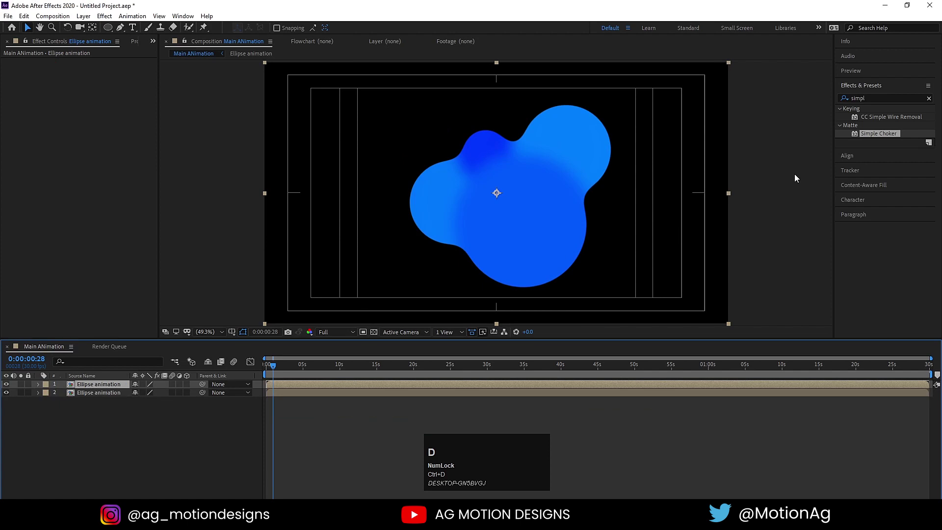
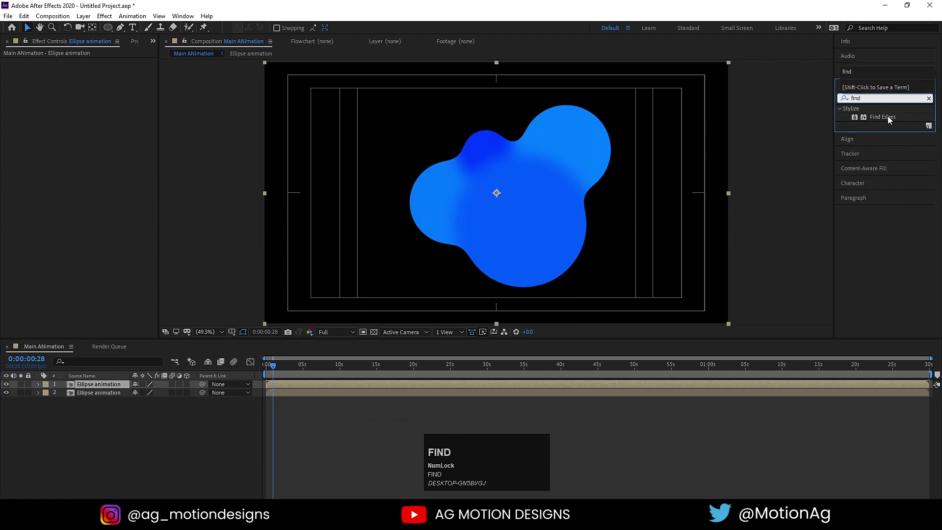
Step: Apply Find Edges to the top Ellipse animation copy and blend it in Screen mode
click(886, 121)
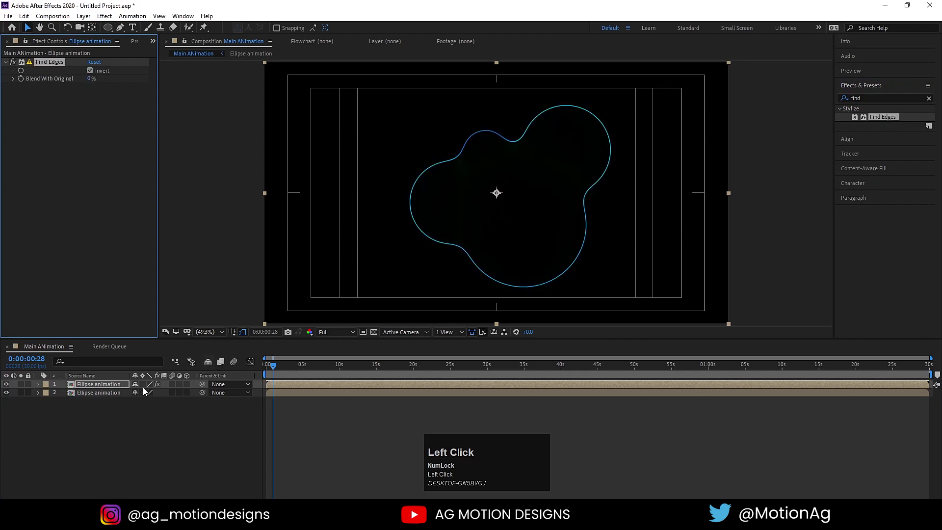
key(F4)
click(160, 388)
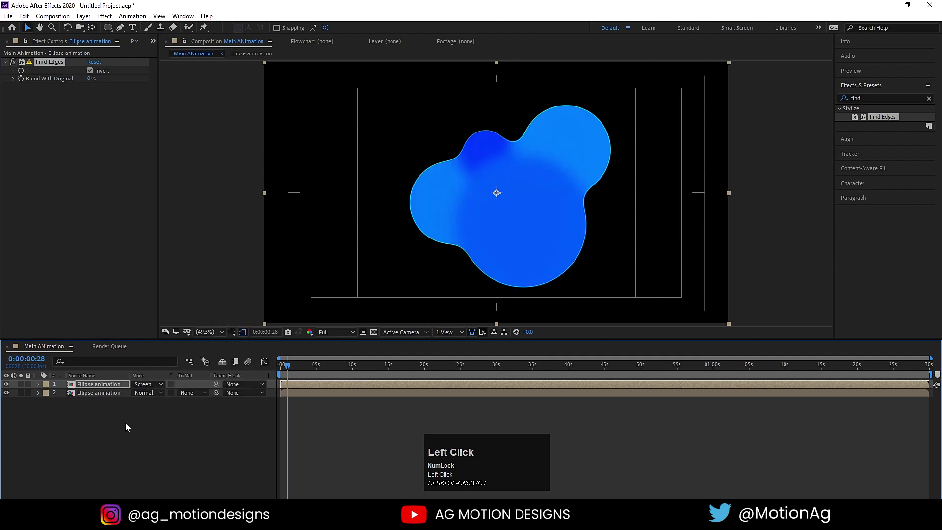
Step: Nudge the outline copy a few frames later in time and preview the trailing outline
key(v)
key(Up)
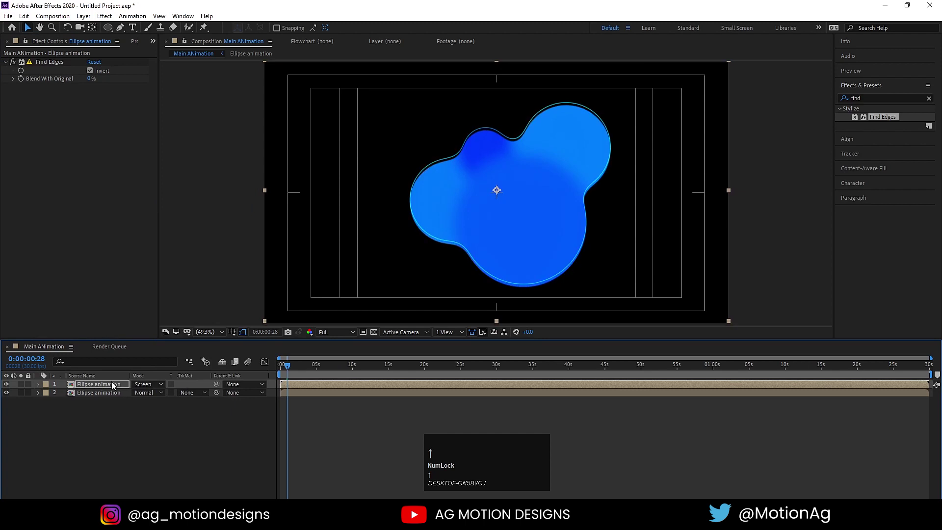
key(Left)
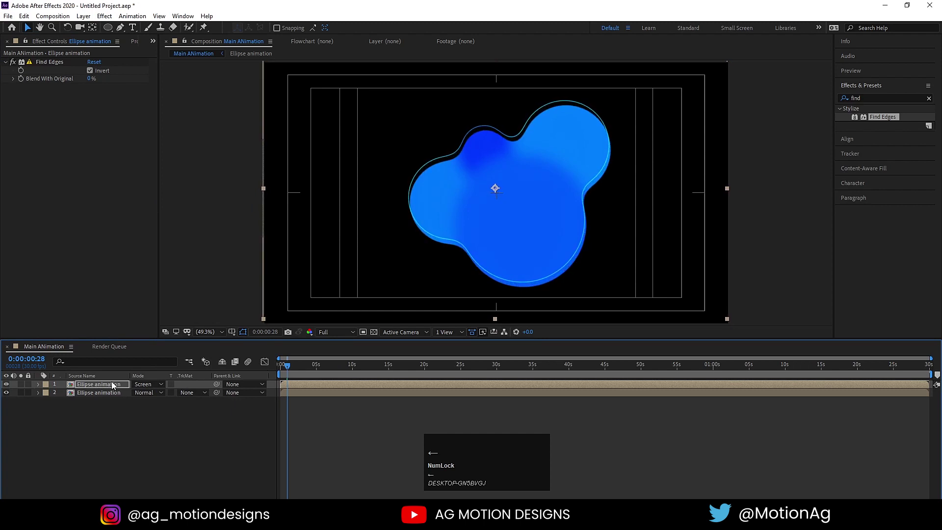
key(Up)
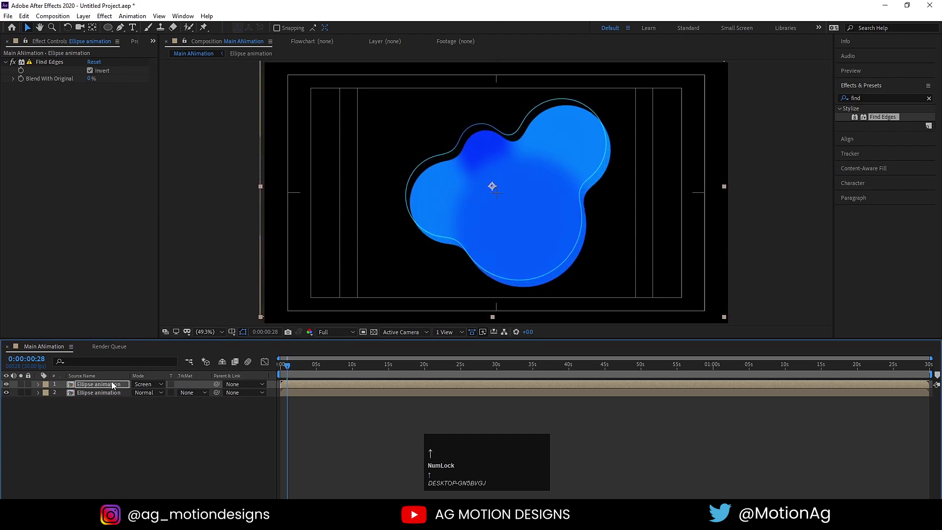
key(space)
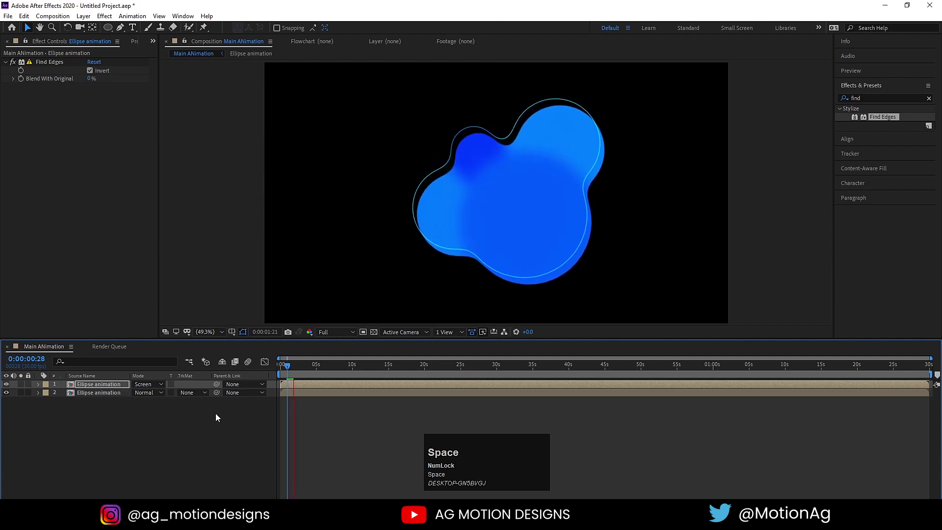
Step: Zoom the timeline to its first seconds and preview the outline animation
click(100, 390)
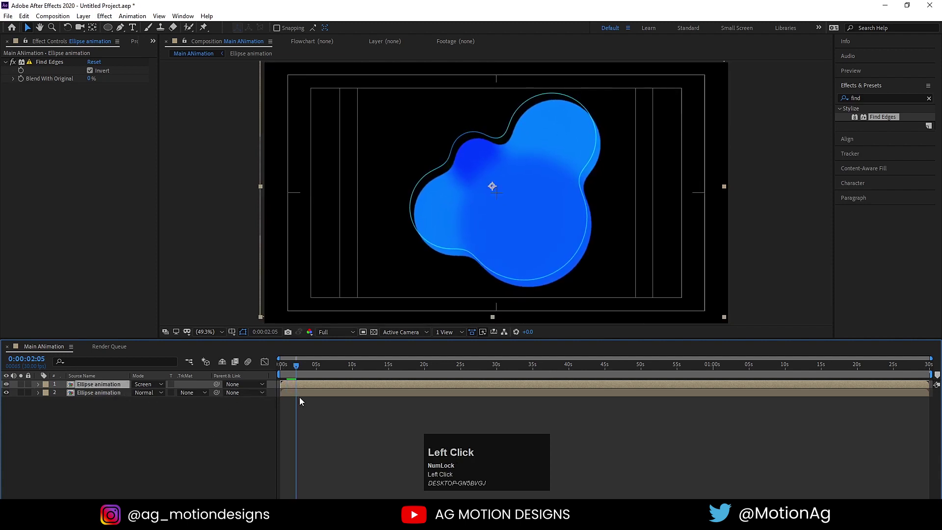
key(=)
key(=)
drag(285, 367, 336, 403)
key(space)
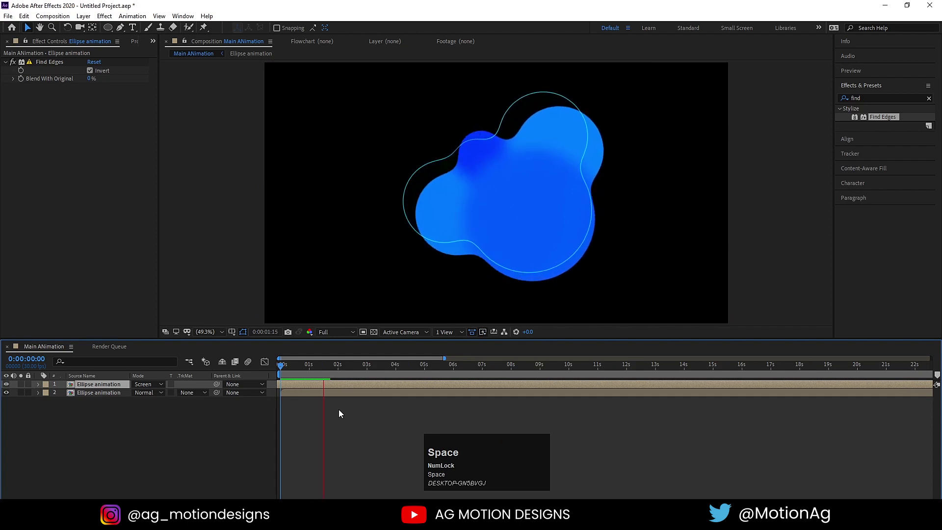
key(space)
Step: Duplicate the outline layer, move the copy below the blob, and offset it further in time
click(94, 390)
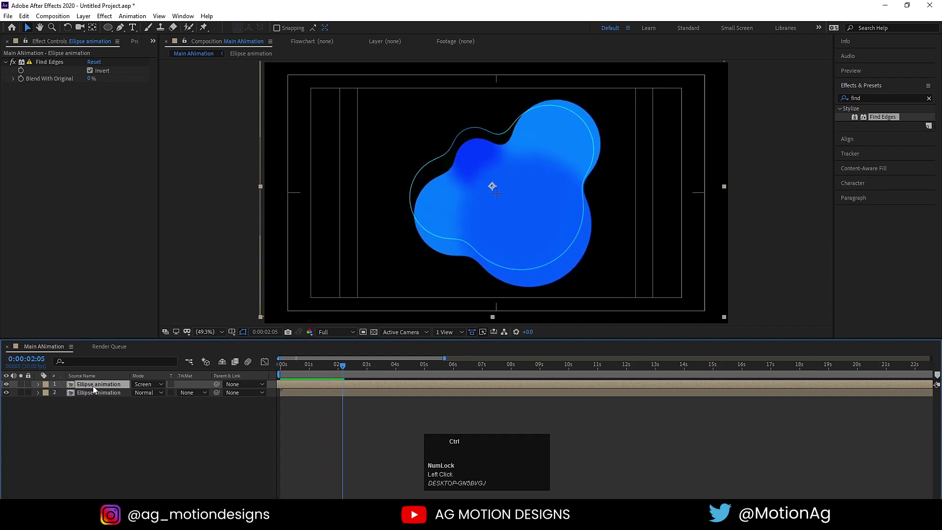
key(ctrl+d)
drag(98, 388, 289, 409)
key(Right)
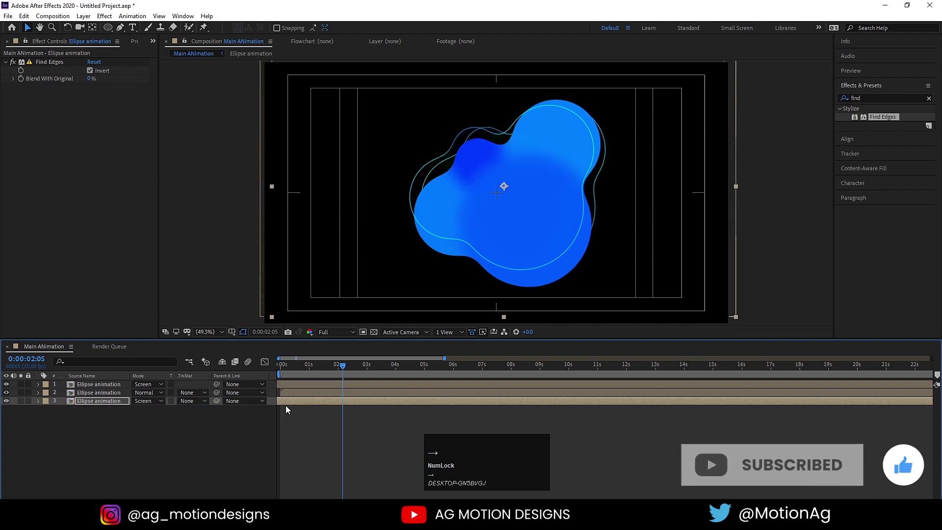
key(Down)
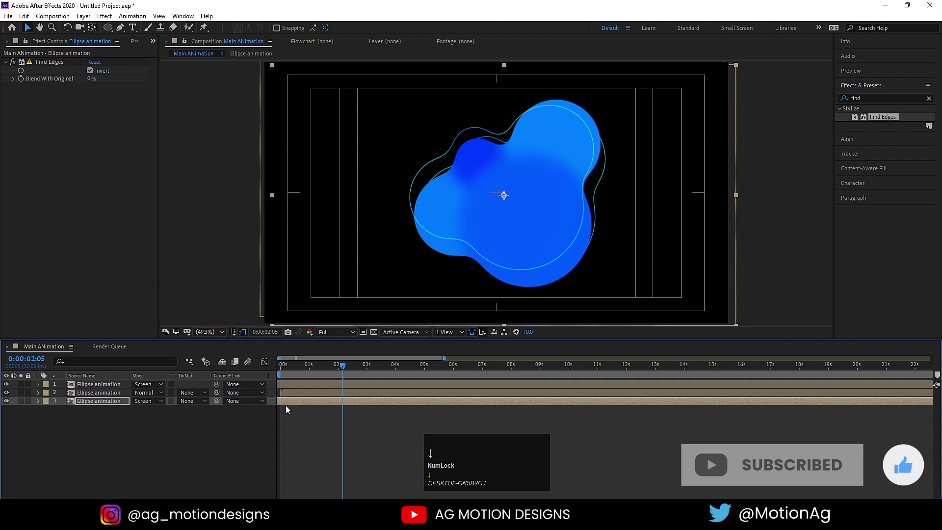
drag(301, 406, 297, 410)
key(space)
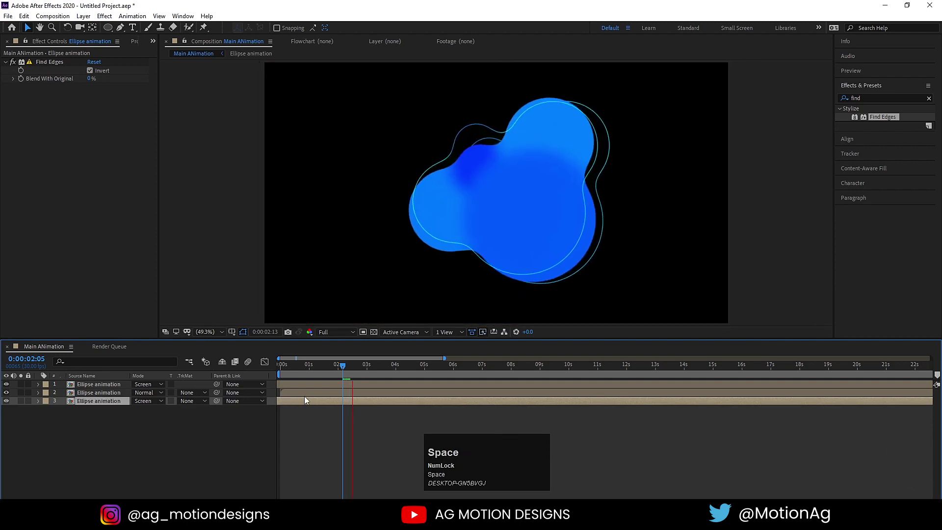
Step: Set the second outline copy's Opacity to 40% and enter the Ellipse animation composition
click(286, 372)
key(space)
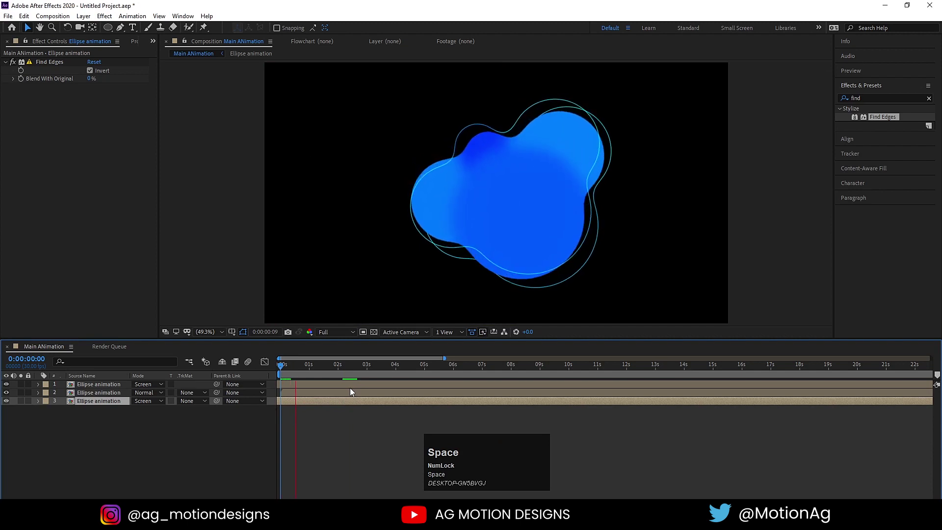
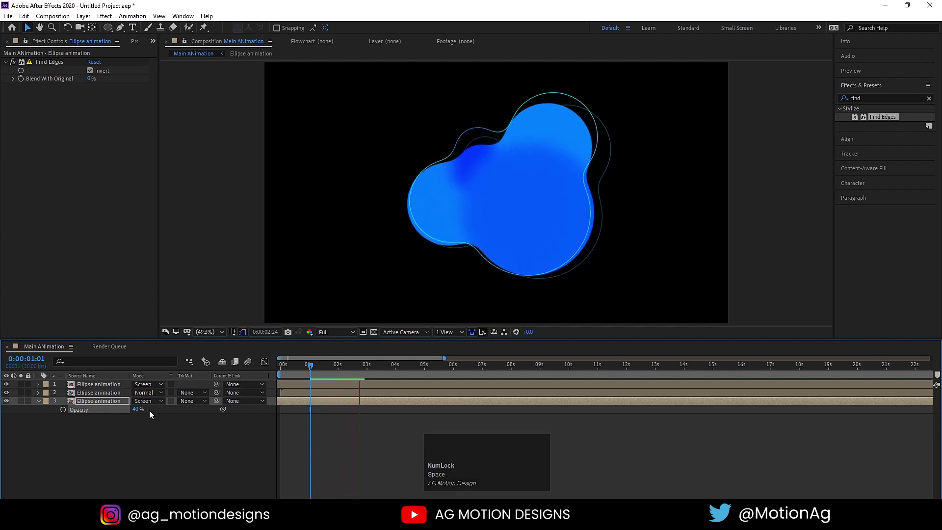
key(space)
click(297, 373)
Step: Draw a small circle shape layer above the blob's left side, beneath the adjustment layers
key(space)
drag(92, 388, 435, 129)
key(ctrl+alt+Home)
drag(87, 388, 178, 482)
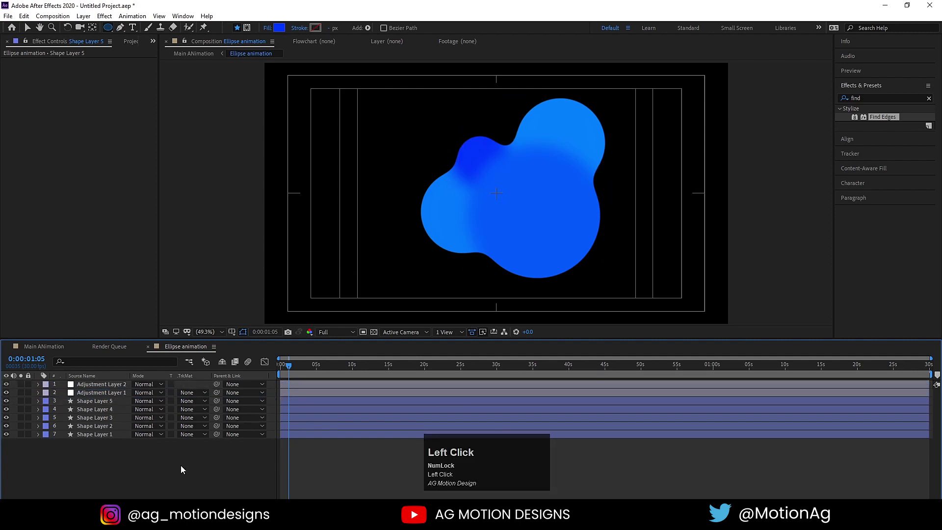
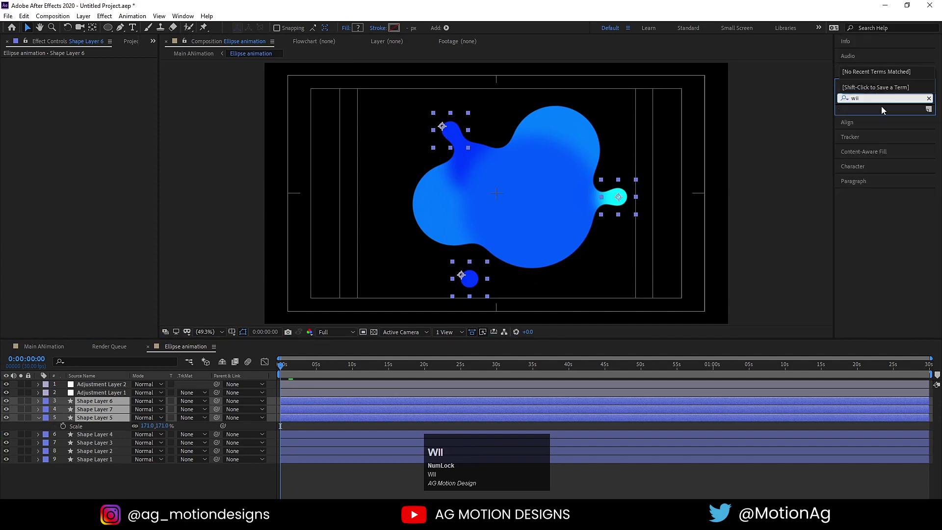
Step: Apply the Wiggle - position preset so the small droplets wander around the blob, and preview it
click(890, 140)
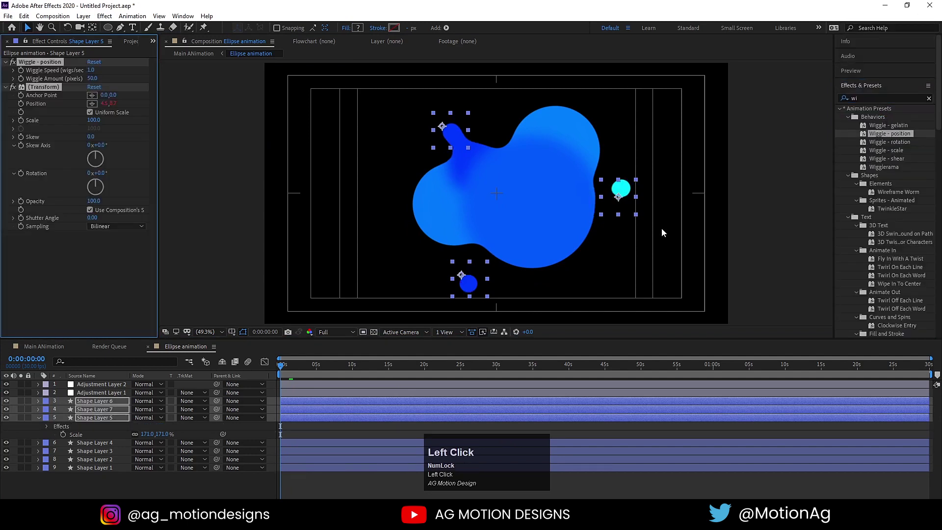
key(space)
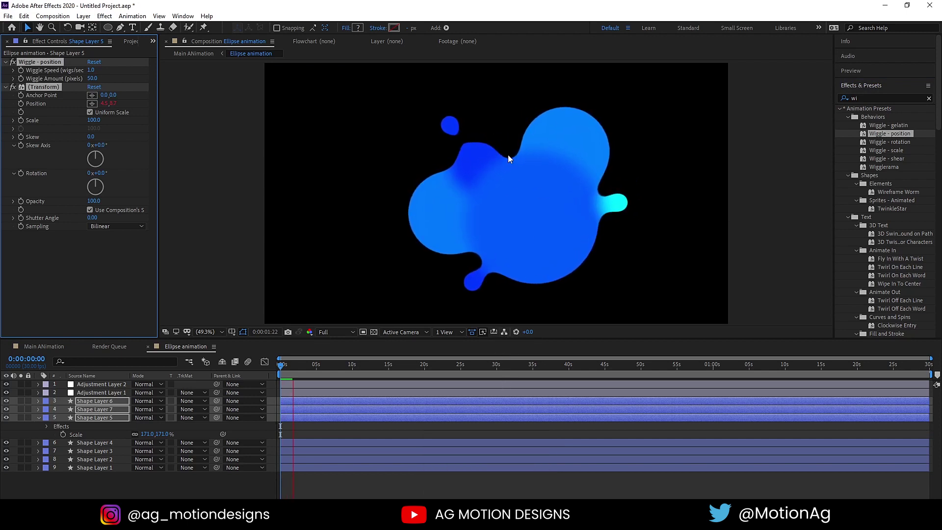
key(space)
Step: Return to the Main ANimation composition and preview the combined blob with its droplets
click(42, 349)
key(space)
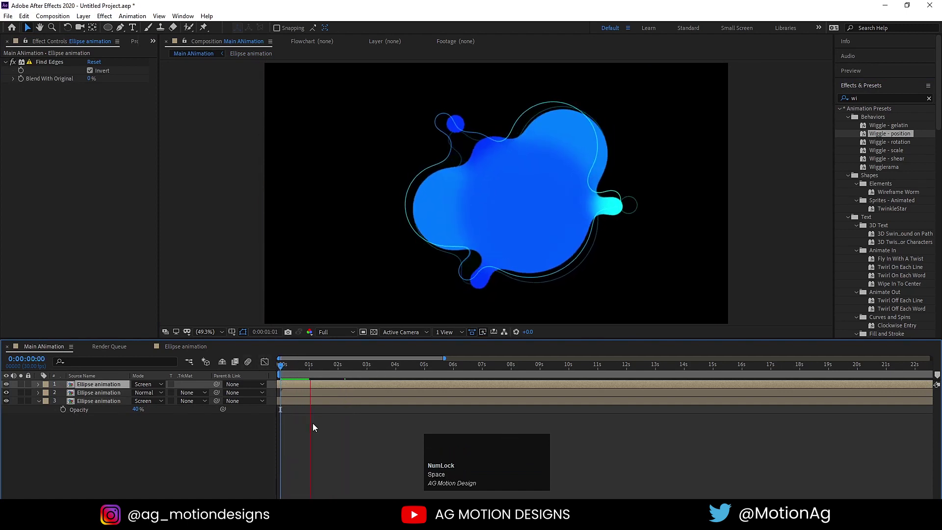
key(space)
Step: Add a Bevel and Emboss layer style to the main blob with larger size and softness
drag(290, 374, 9, 398)
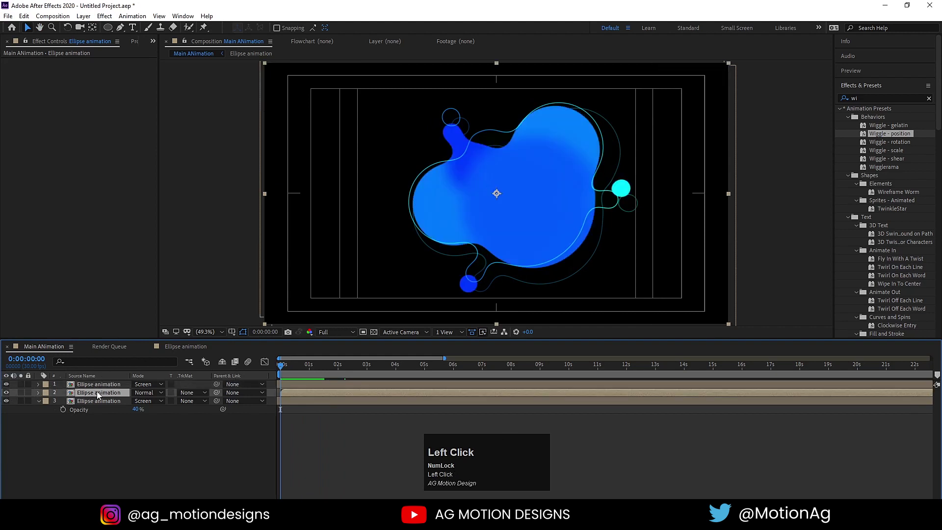
right_click(98, 396)
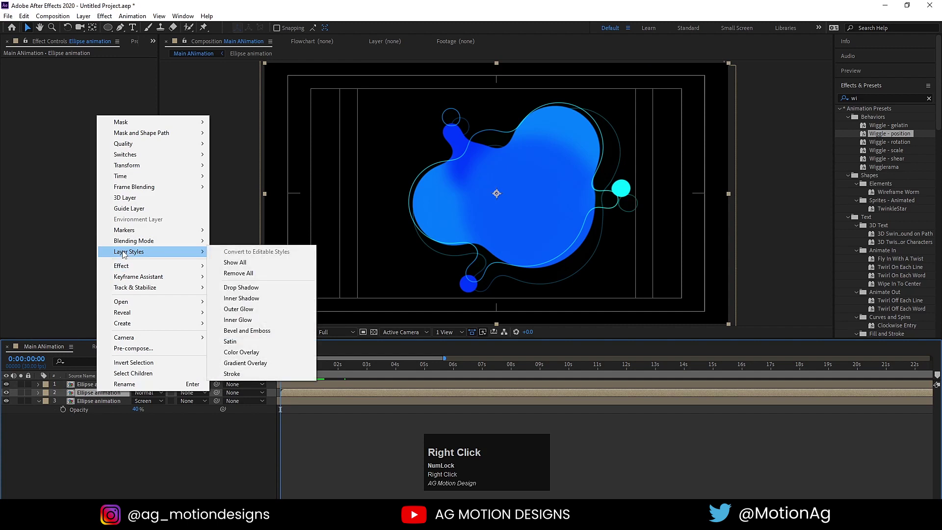
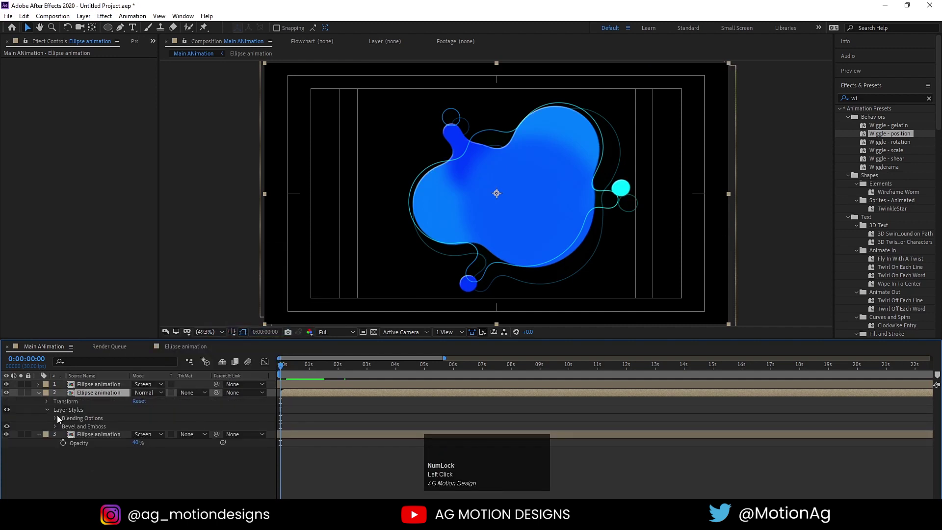
drag(58, 430, 104, 469)
scroll(down, 3)
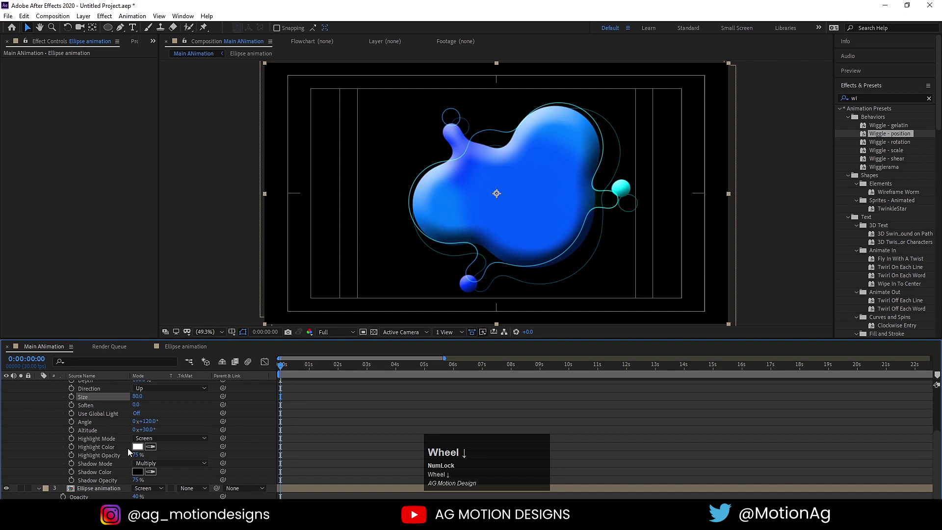
drag(138, 449, 369, 145)
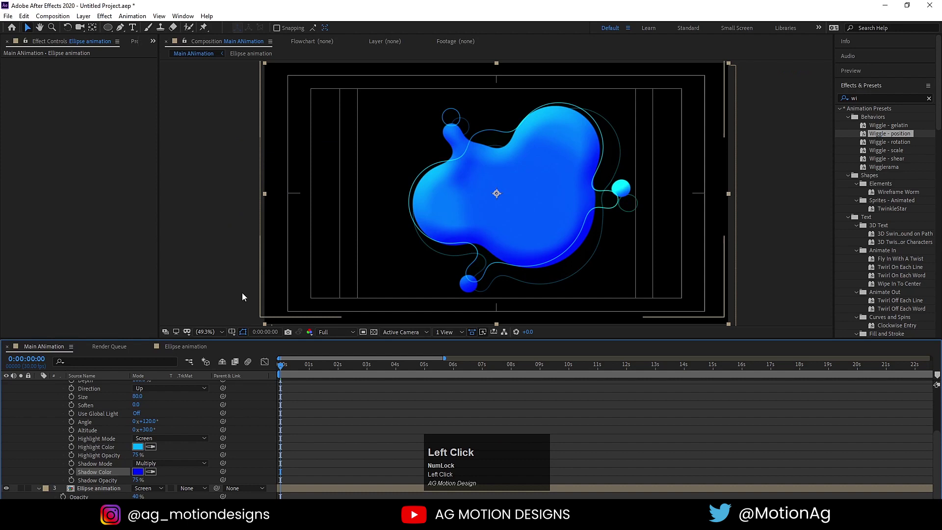
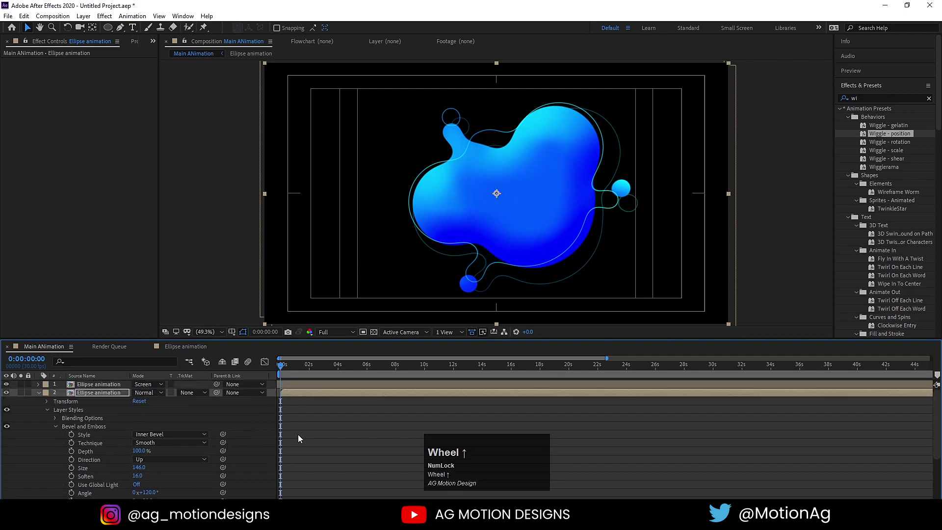
Step: Preview the bevelled blob and collapse the expanded layer properties
click(335, 424)
key(space)
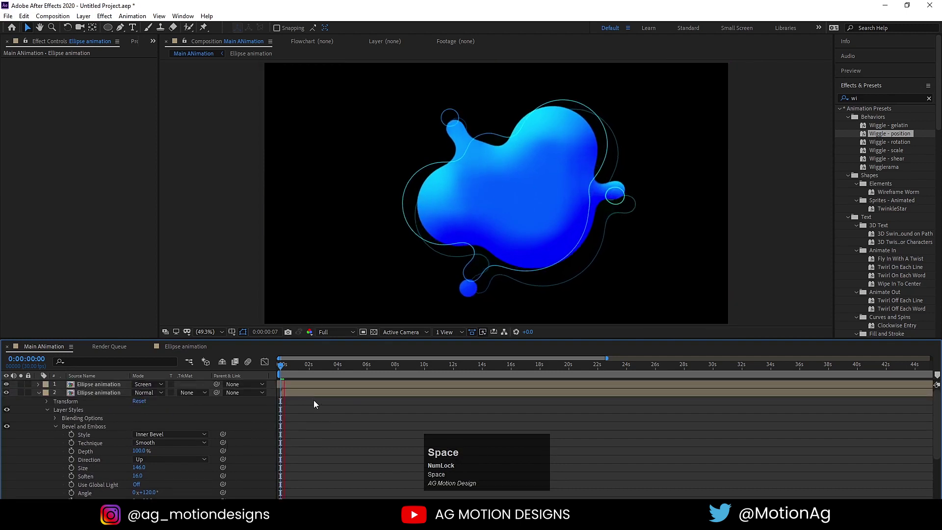
key(space)
click(304, 421)
key(u)
Step: Select all three blob layers and shift the whole blob slightly left in the frame
click(287, 373)
key(space)
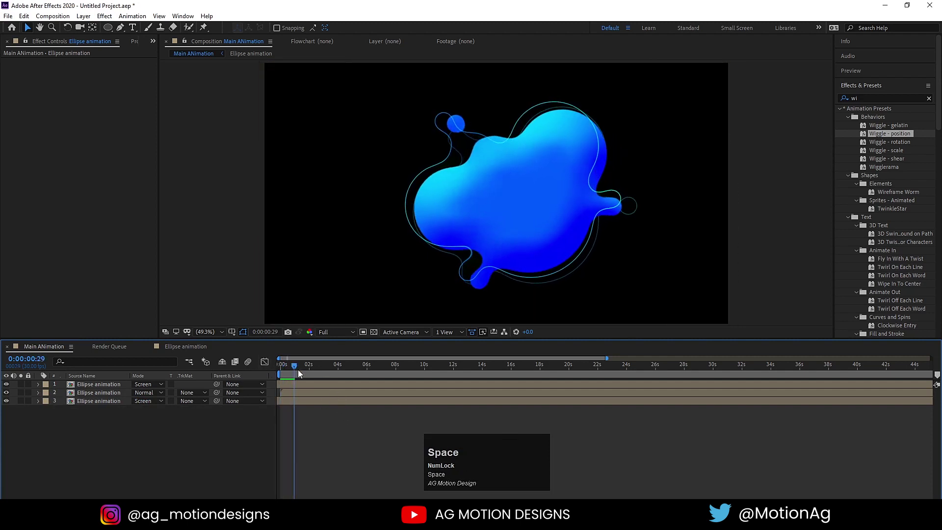
drag(288, 371, 395, 277)
key(ctrl+a)
Step: Write the title word LIQUIDY in Oswald over the blob and break onto a second line
click(512, 200)
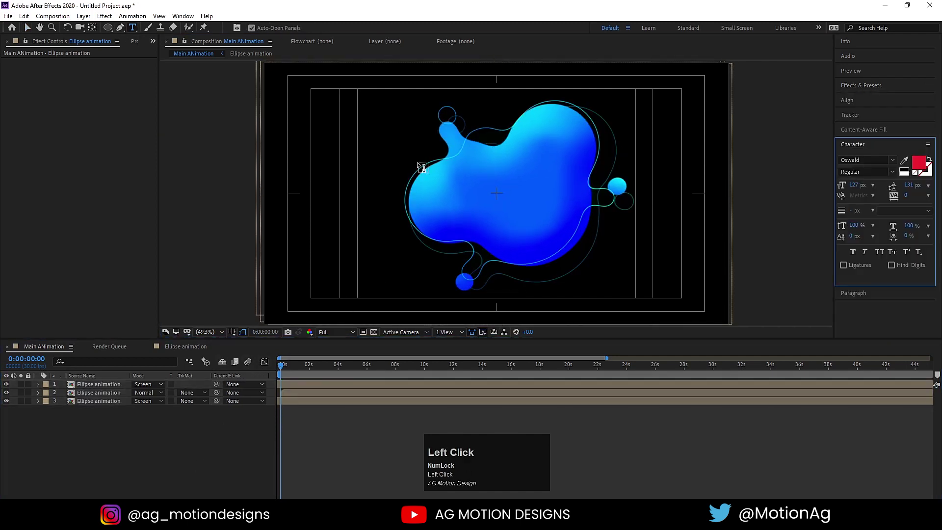
key(shift+l)
key(shift+i)
key(shift+q)
key(shift+u)
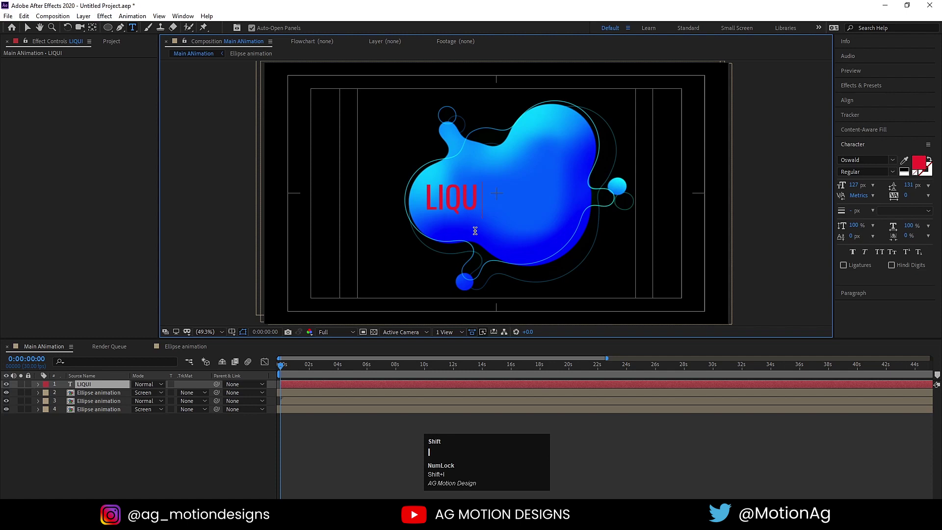
key(shift+y)
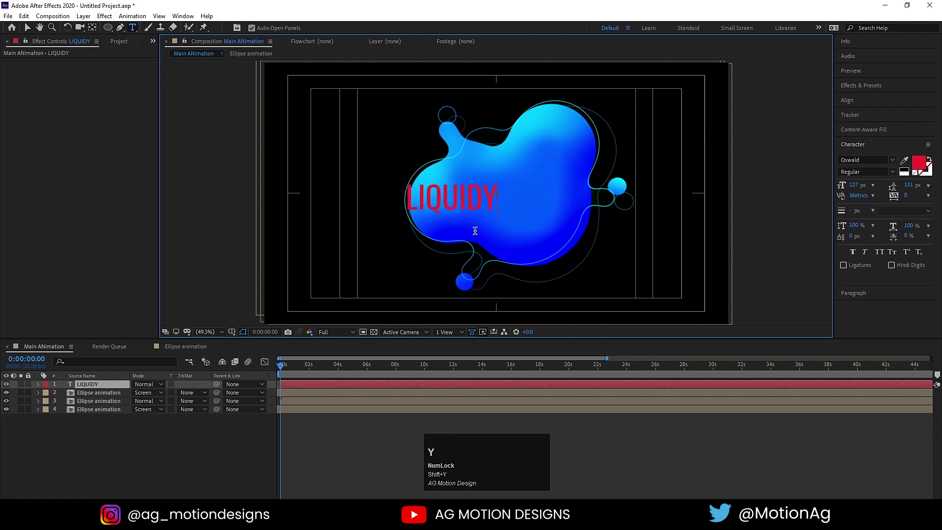
key(Return)
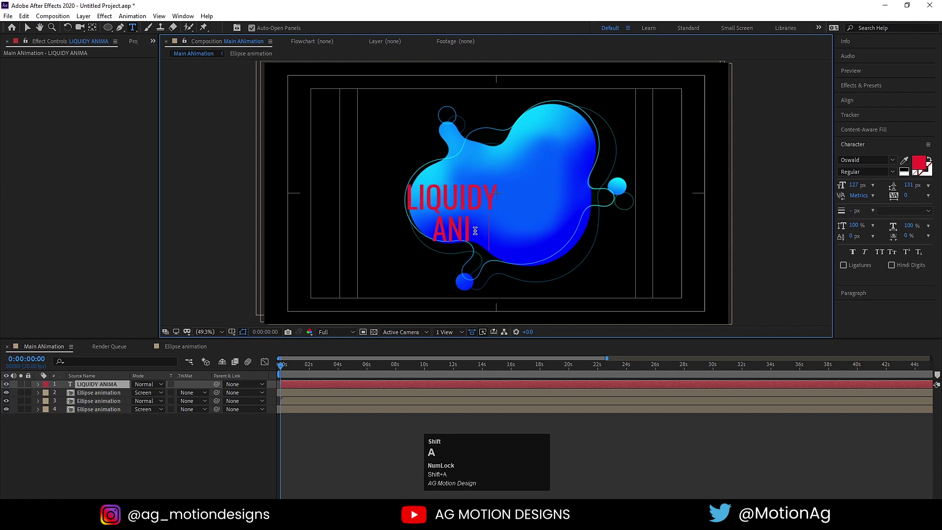
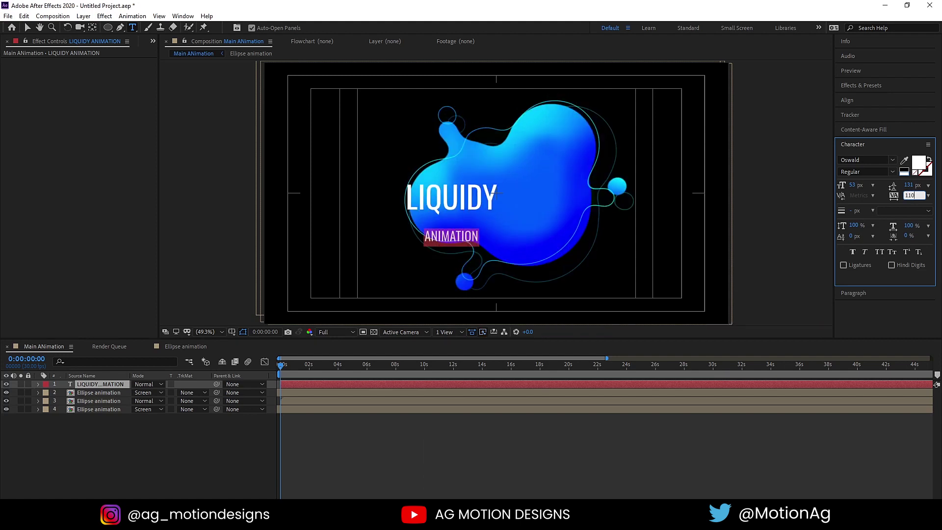
Step: Add the smaller ANIMATION line at 53 px with tracking 1000 and finish editing the title
key(Return)
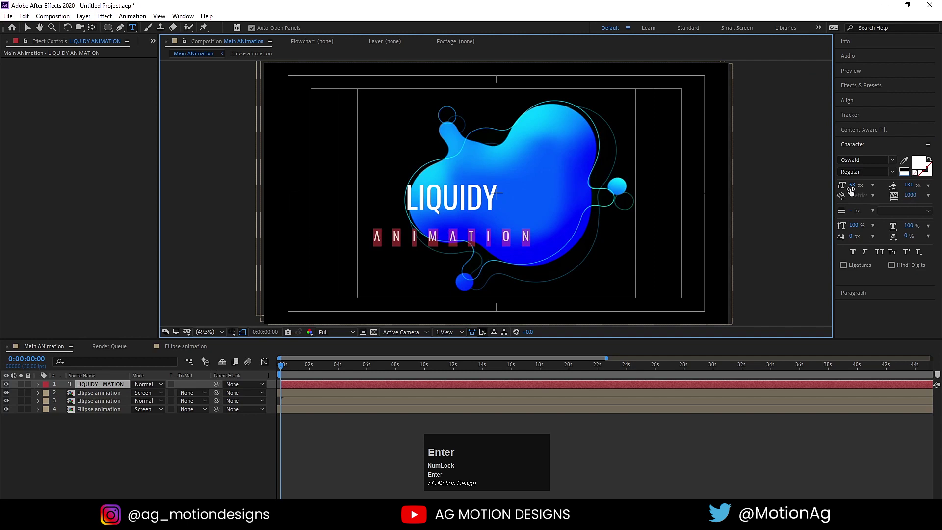
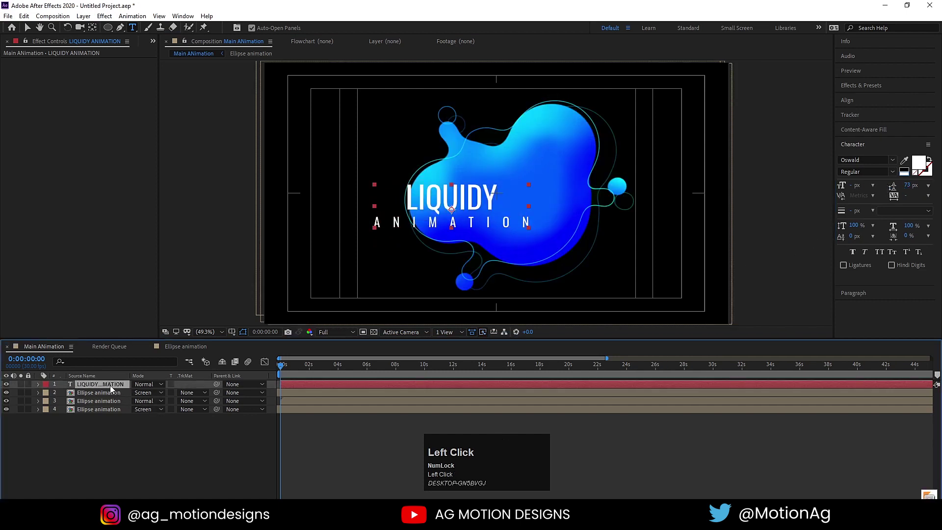
key(ctrl+alt+Home)
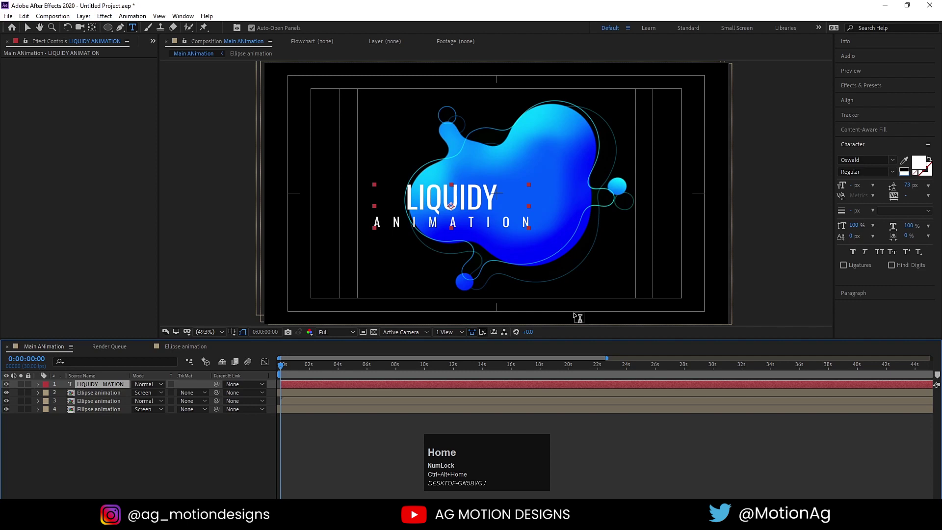
Step: Centre the title horizontally in the composition
click(854, 105)
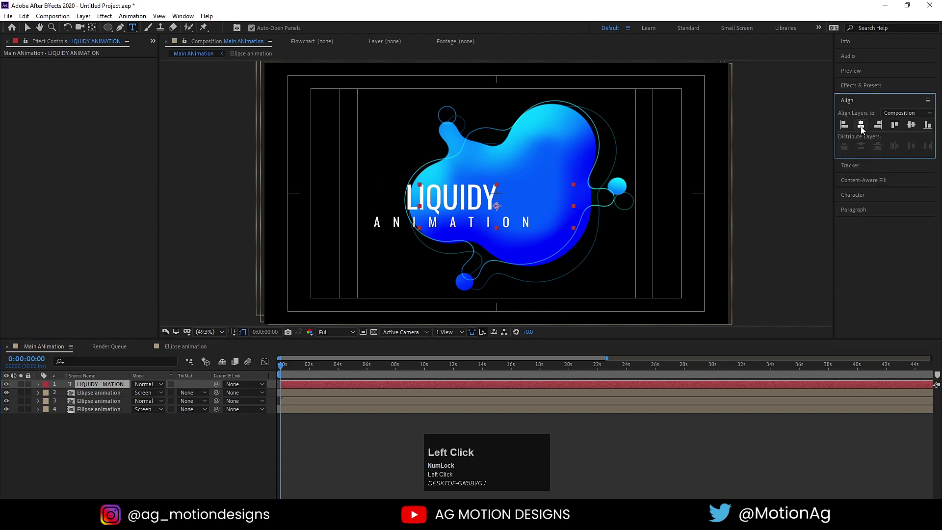
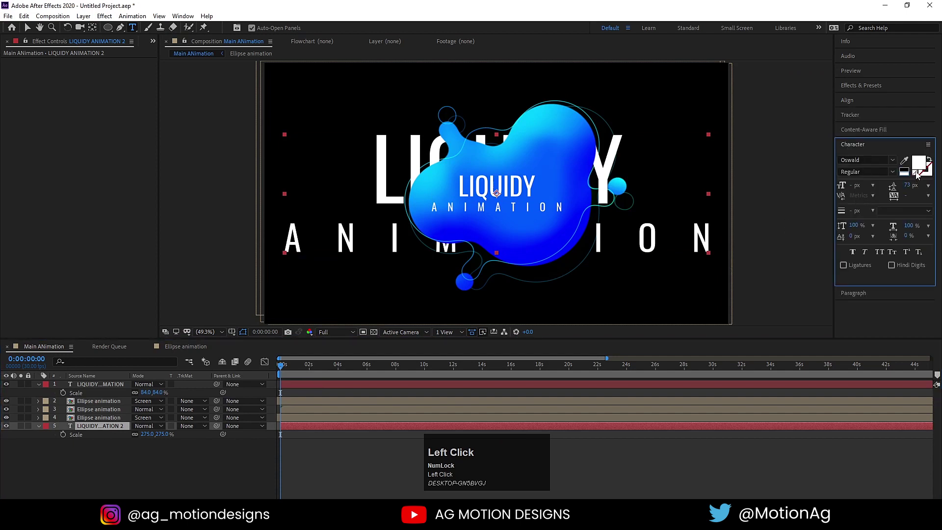
Step: Give the large background title a 1 px cyan stroke and lower its layer opacity
click(918, 176)
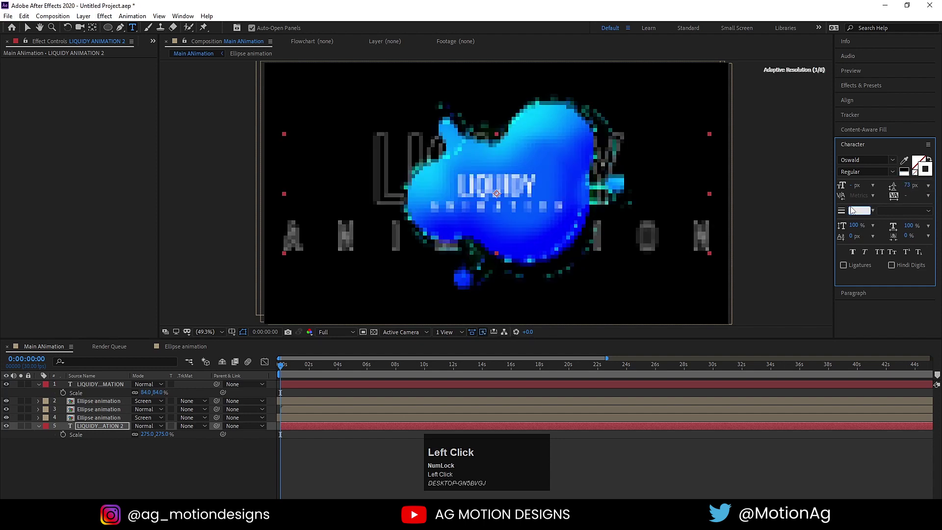
key(Return)
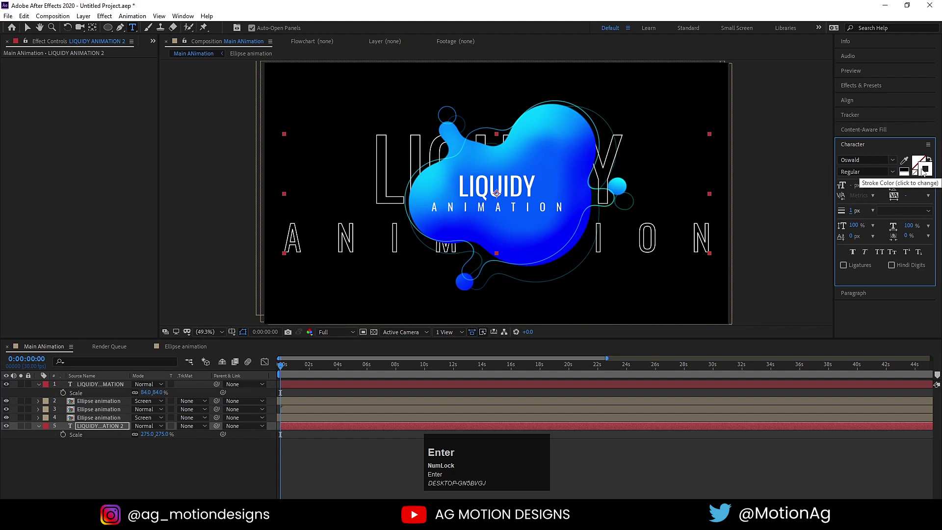
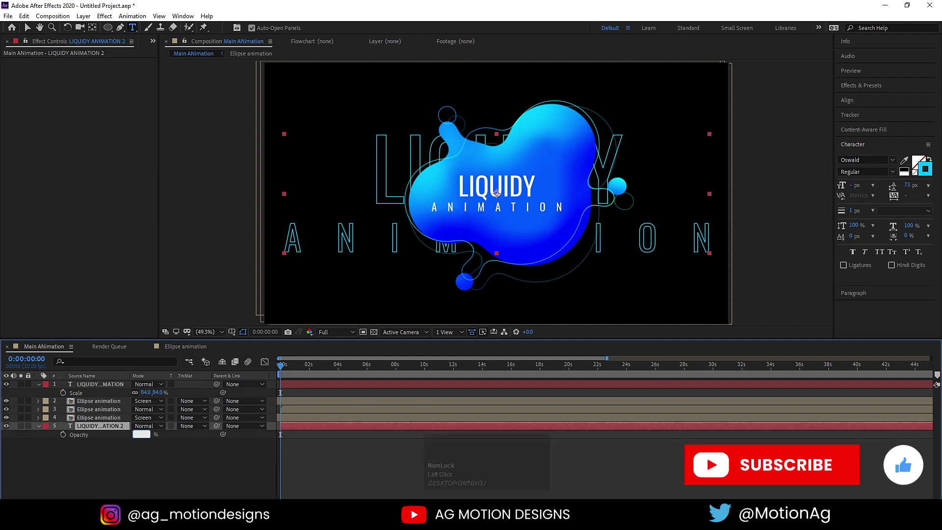
key(Return)
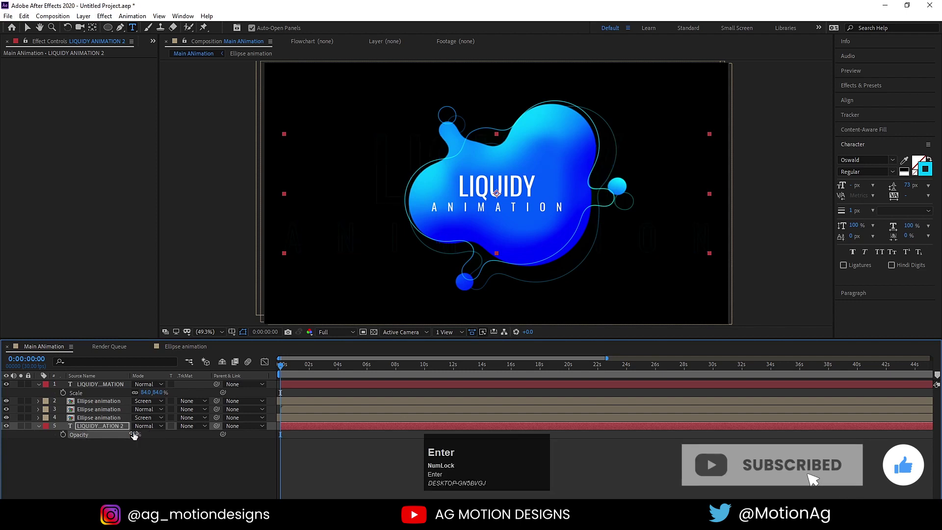
click(137, 434)
key(Return)
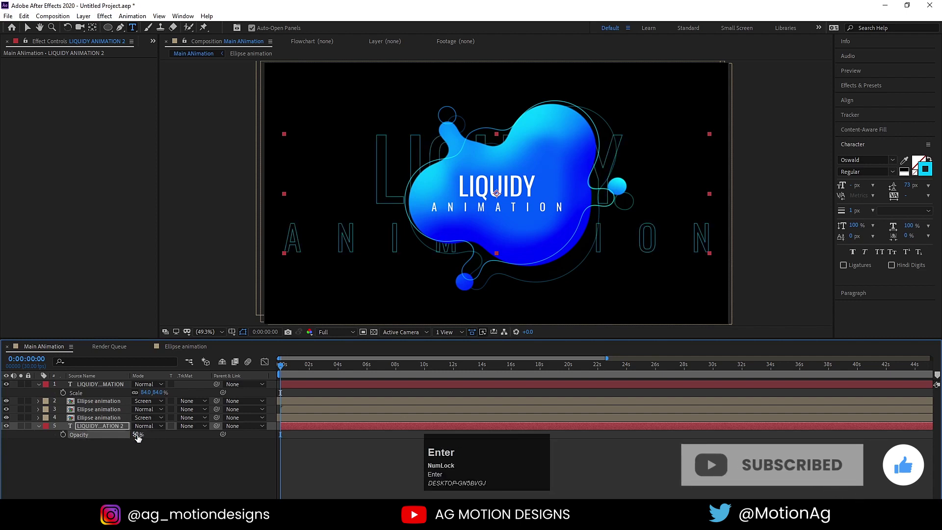
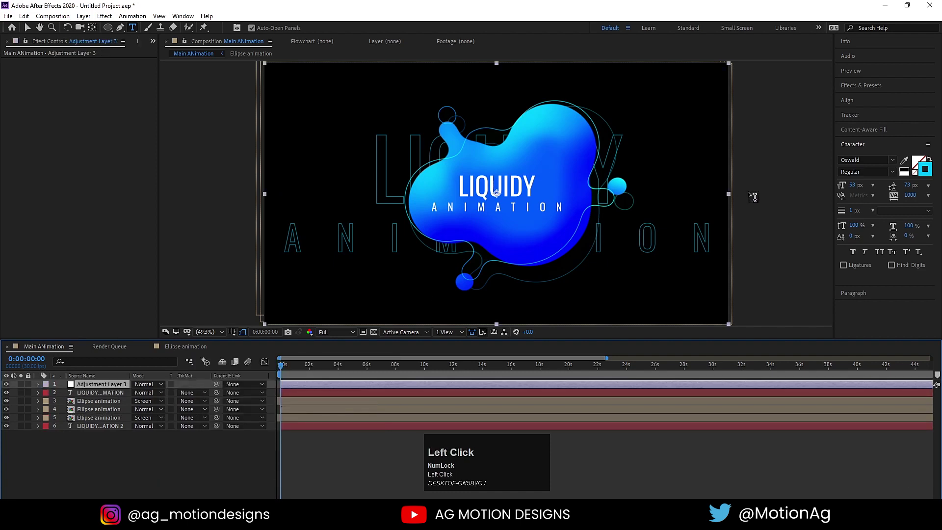
Step: Search Effects for 'glo' and apply Glow to the top adjustment layer
key(ctrl+a)
text(glo)
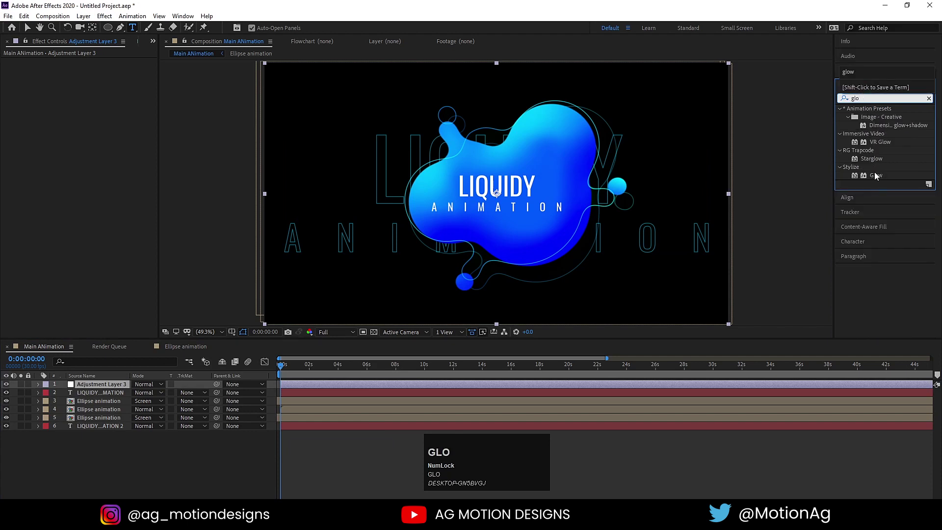
click(879, 177)
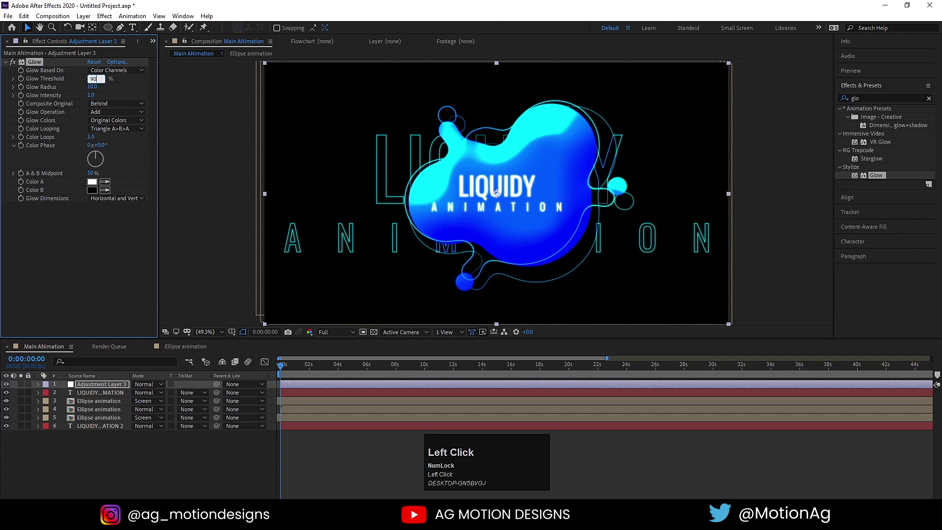
Step: Set the Glow threshold to 90% and the radius to 100
key(Return)
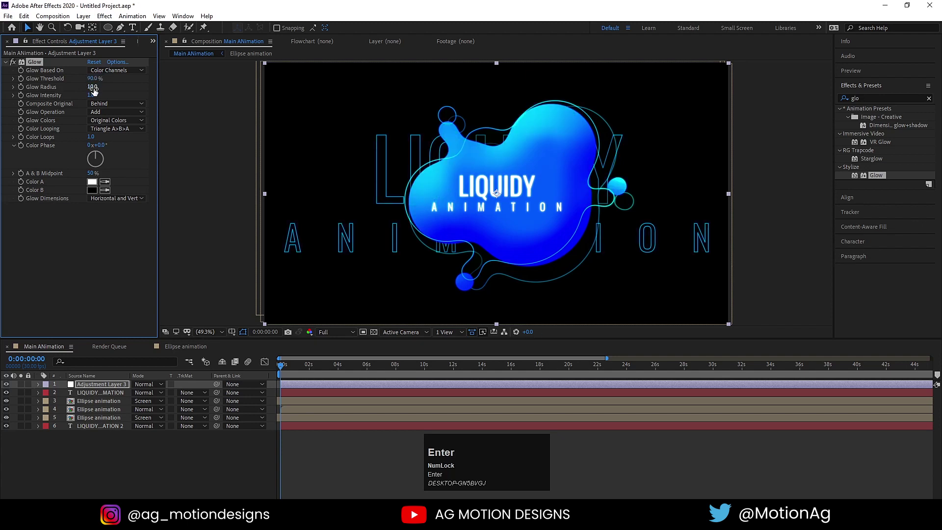
click(97, 89)
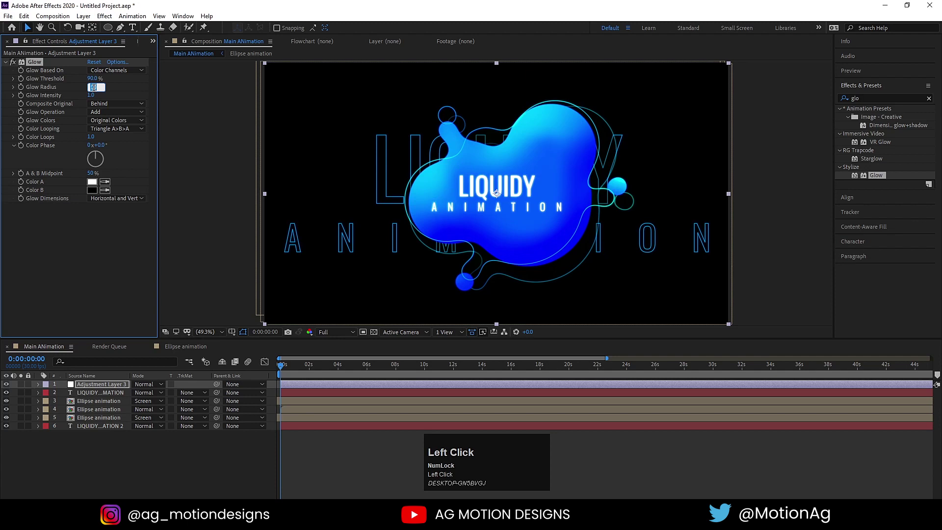
key(Return)
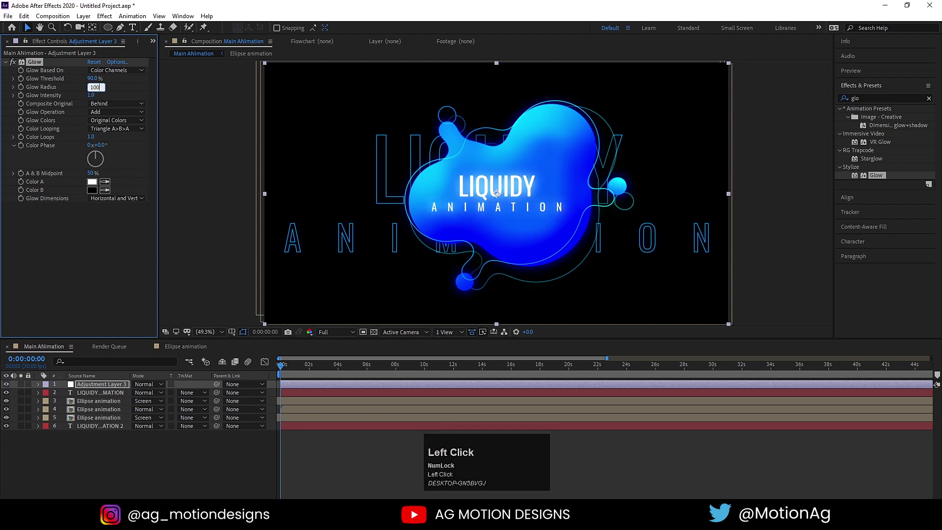
key(Return)
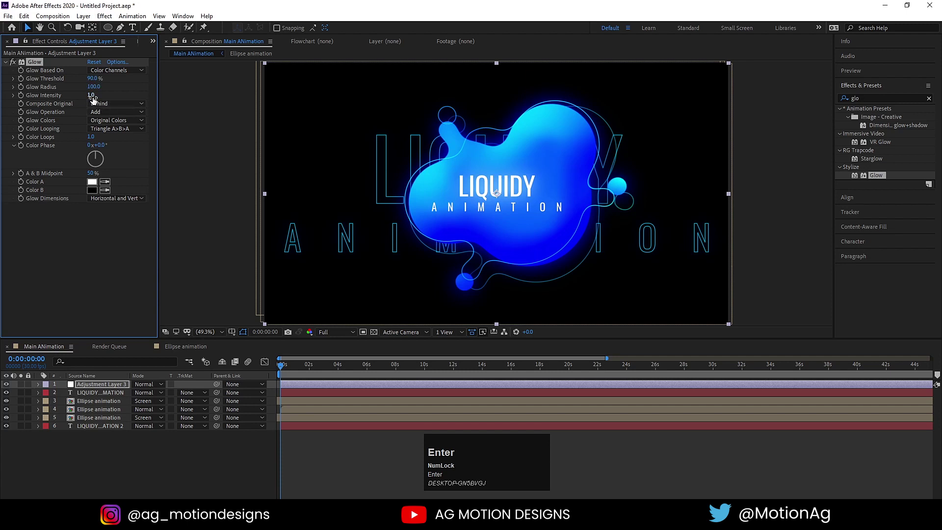
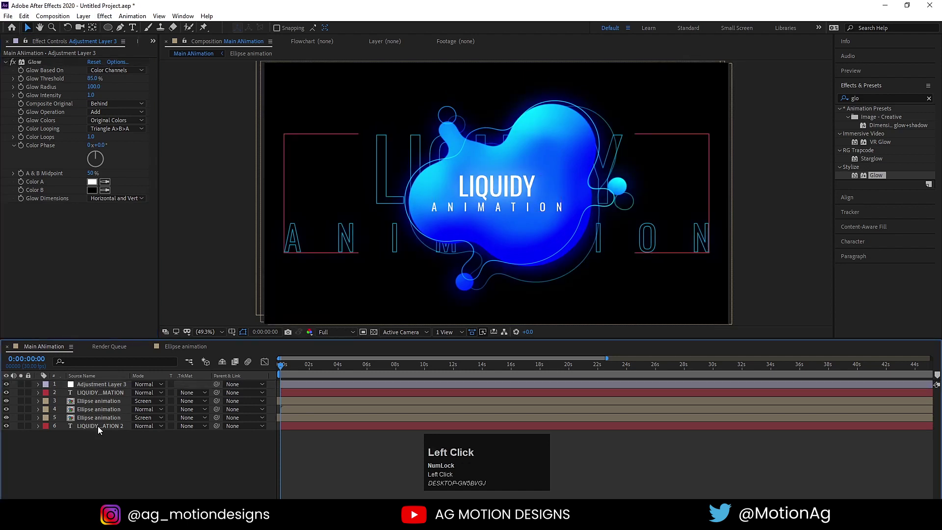
Step: Reduce the outline title layer's opacity to 20%
key(t)
click(137, 438)
key(Return)
click(137, 476)
key(space)
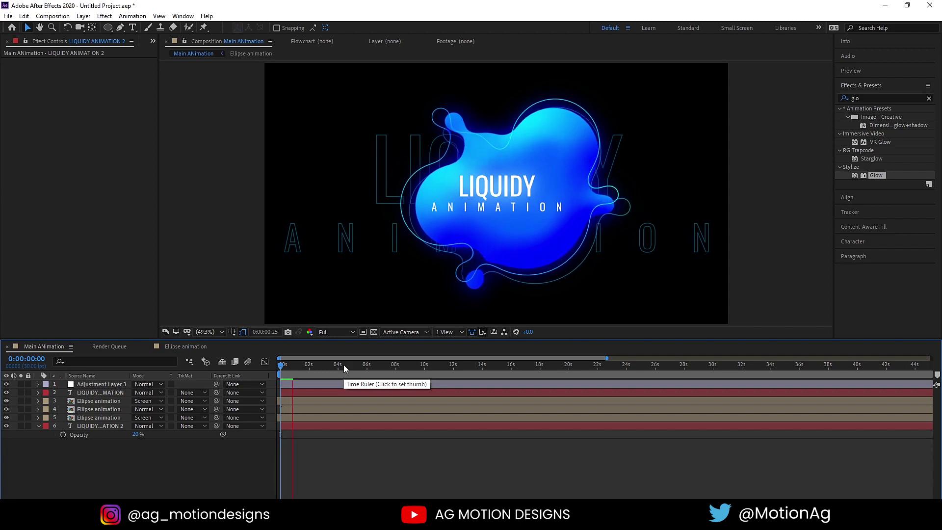
Step: Preview the animation and scrub back through its opening
key(space)
click(288, 373)
key(space)
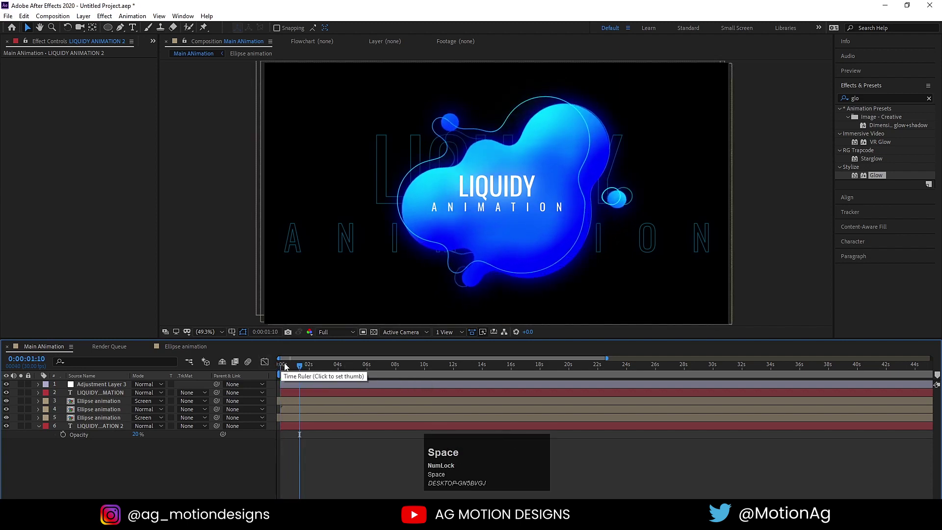
drag(285, 371, 93, 480)
Step: Add a second adjustment layer with a CC Lens distortion, then a black solid layer
right_click(93, 480)
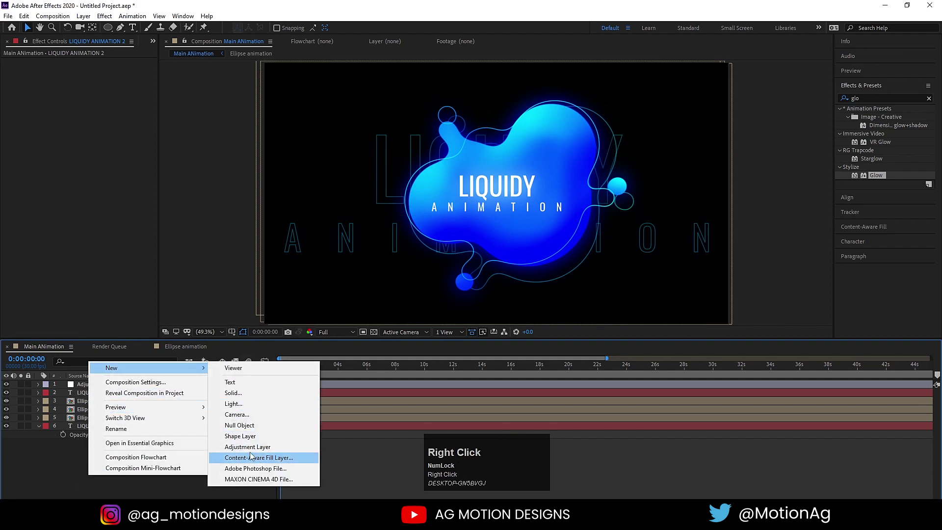
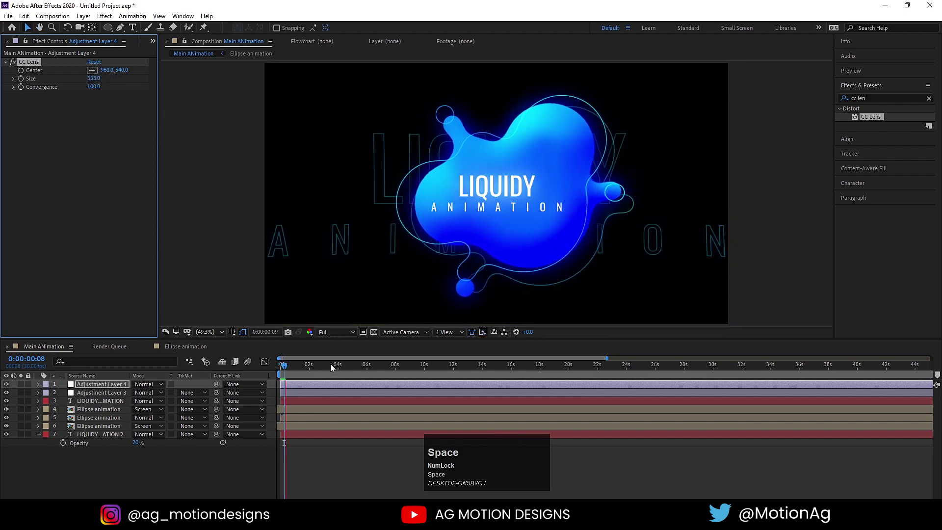
click(283, 367)
key(u)
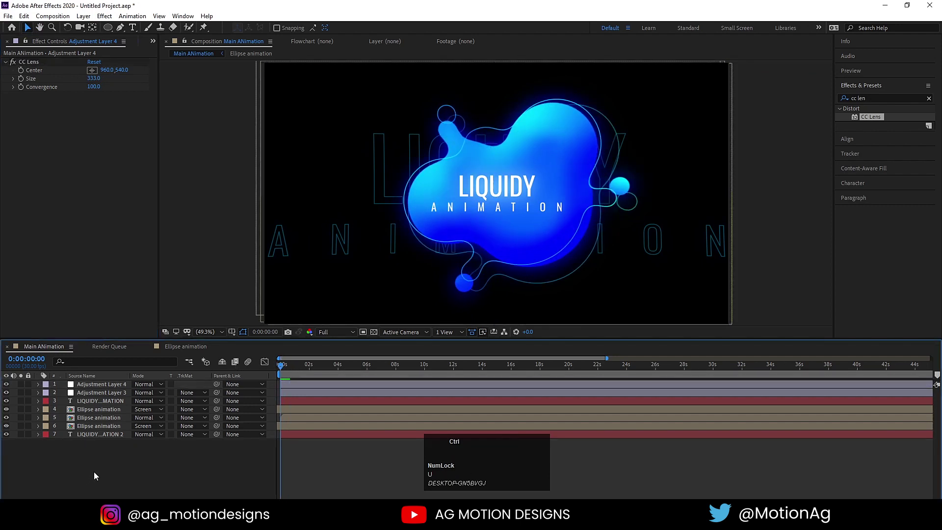
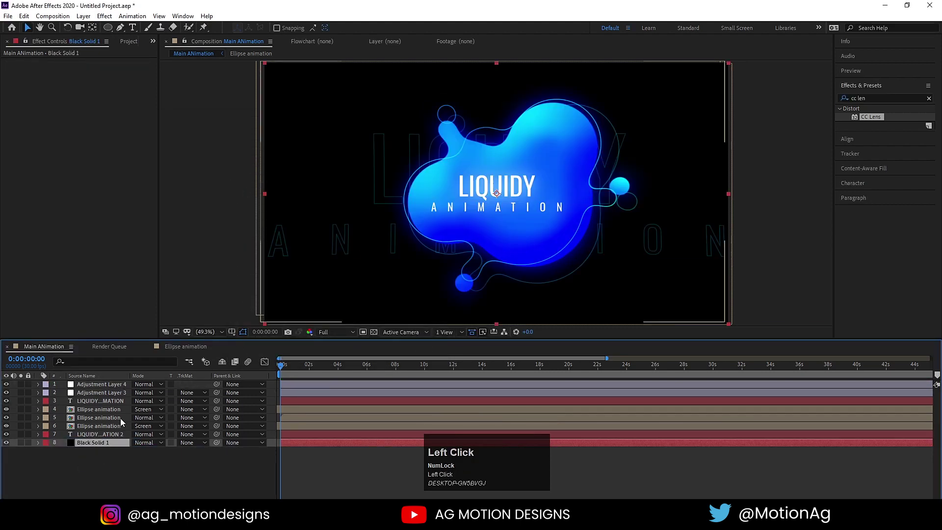
Step: Send the black solid to the bottom of the stack and search effects for '4 c'
key(ctrl+a)
key(4)
key(space)
key(c)
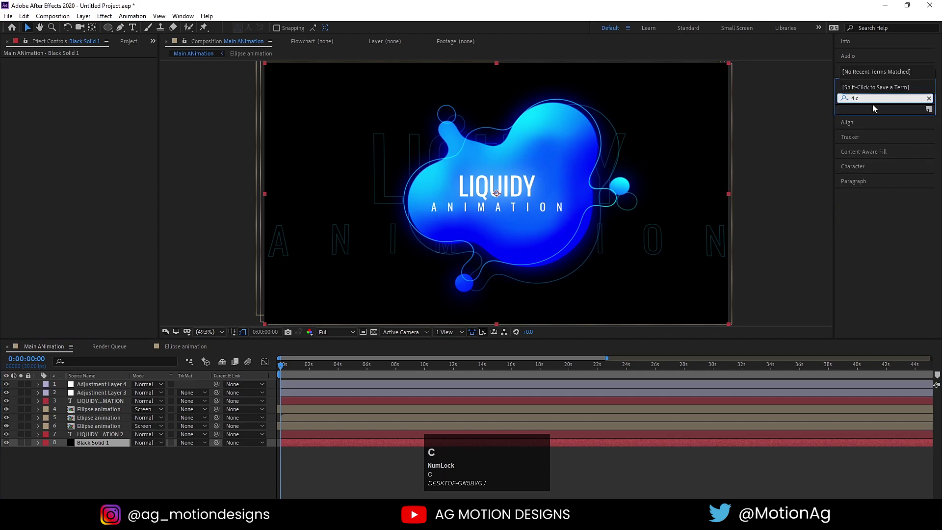
Step: Apply the 4-Color Gradient to the black solid as a blue gradient background
drag(881, 212, 363, 149)
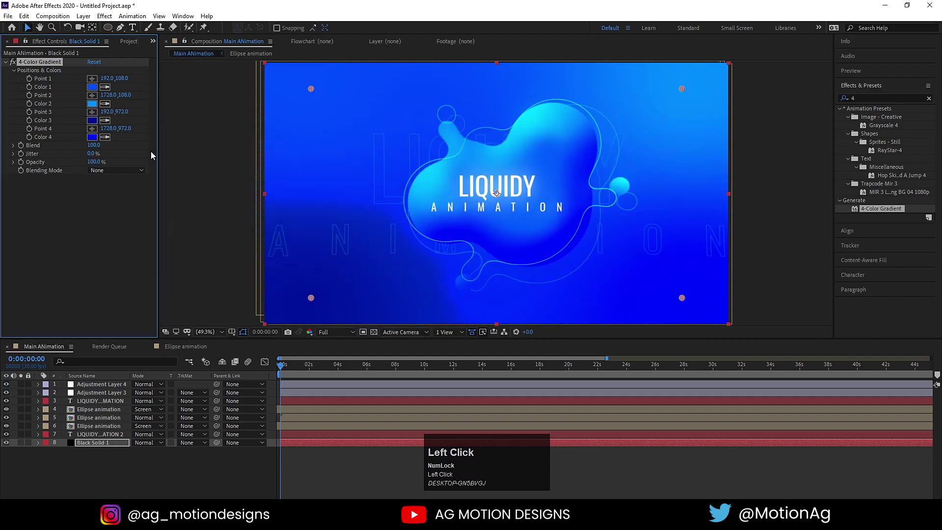
click(112, 472)
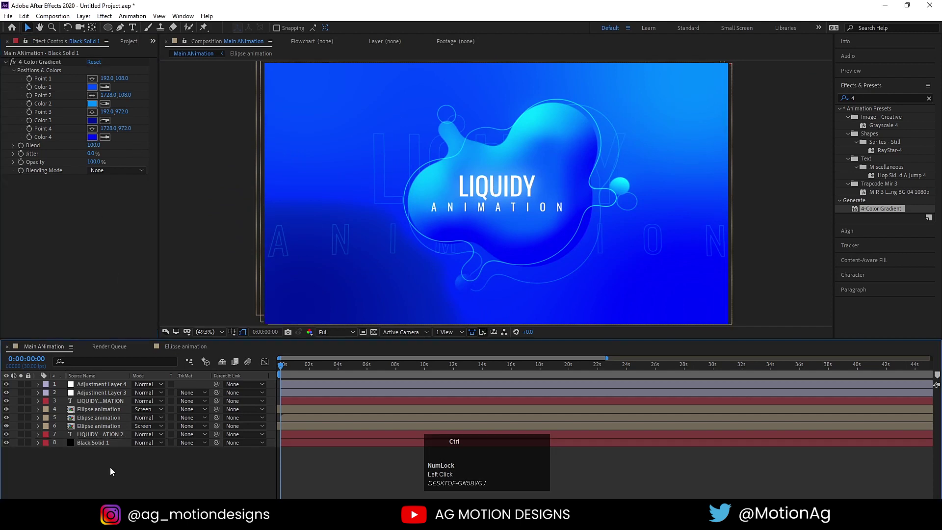
Step: Create a second black solid and layer it beneath the gradient solid
key(ctrl+y)
key(Return)
drag(101, 391, 102, 444)
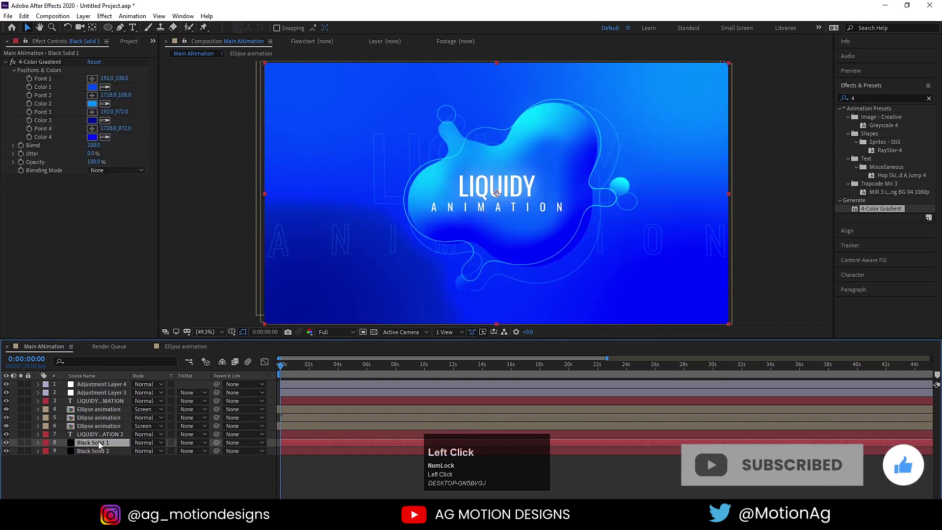
Step: Set the gradient solid's Opacity to 40% so the backdrop reads as deep blue
key(t)
click(140, 452)
key(Return)
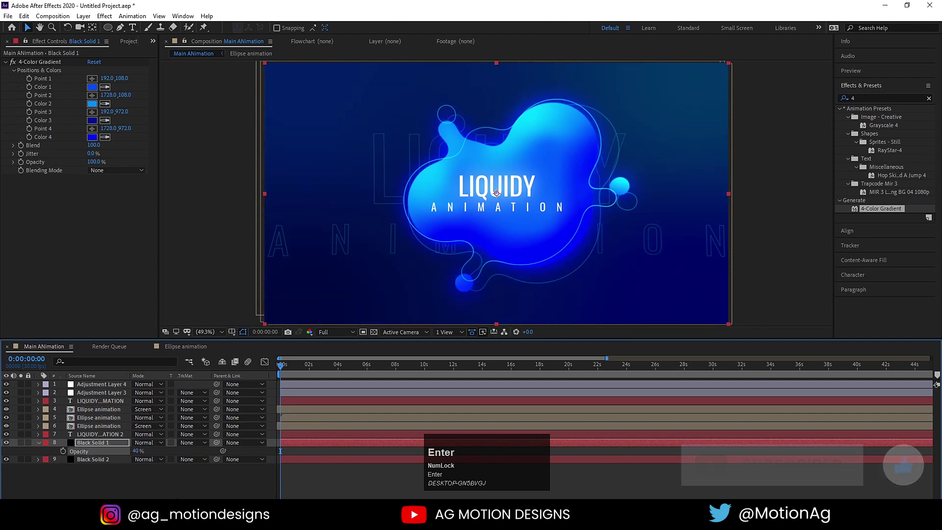
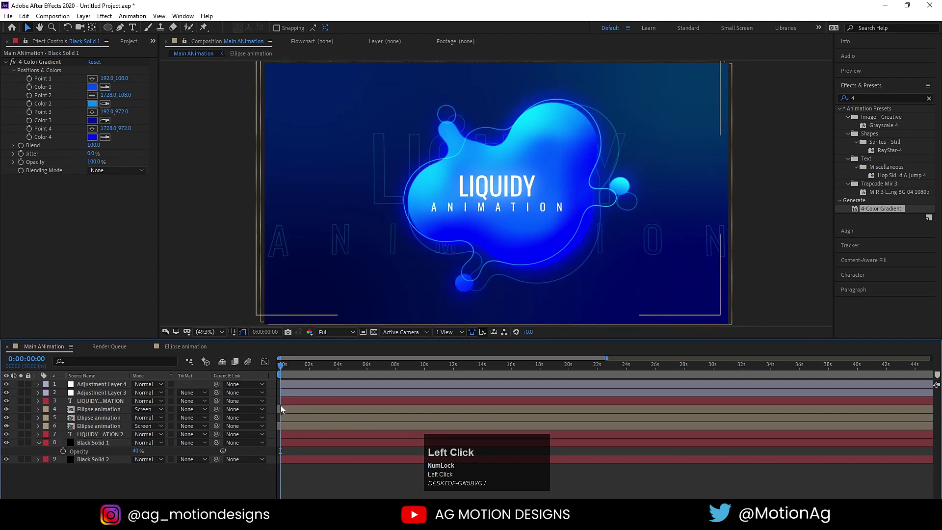
Step: Preview the finished glowing LIQUIDY animation at a couple of points in time
key(space)
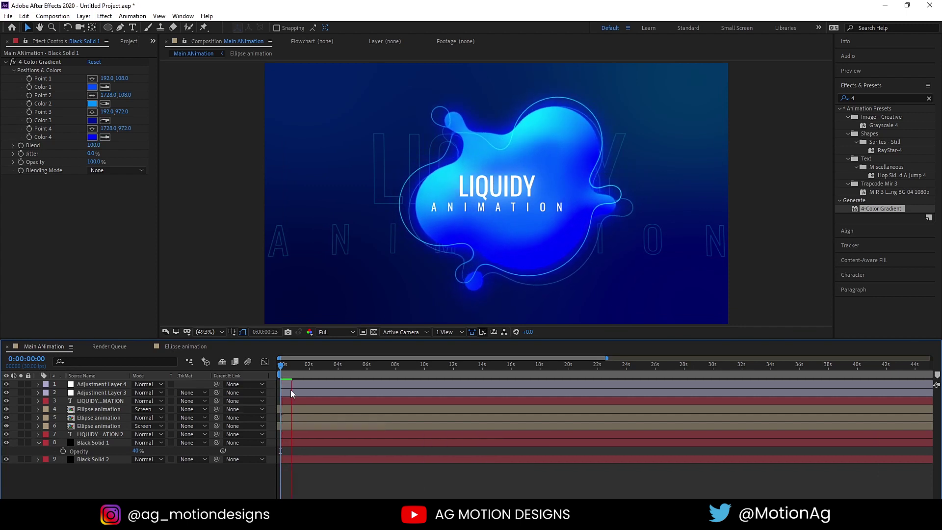
key(space)
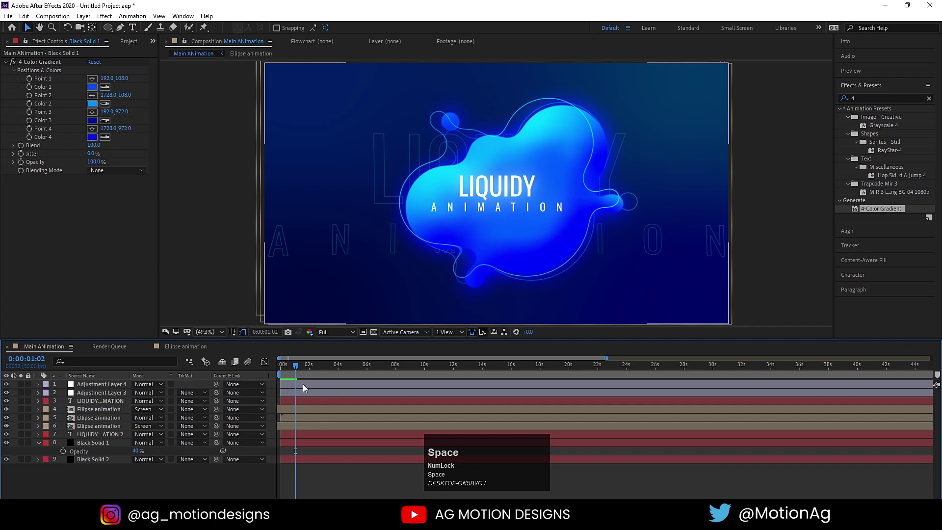
click(288, 367)
key(space)
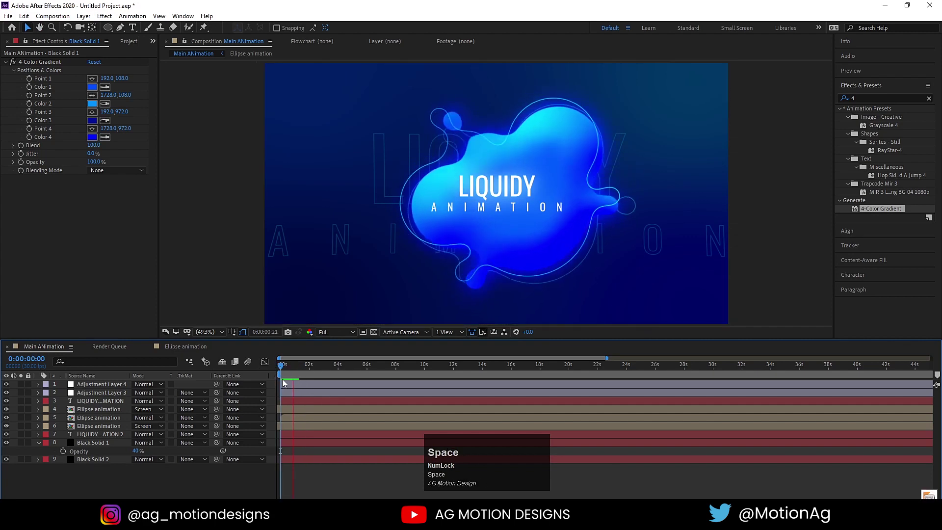
key(space)
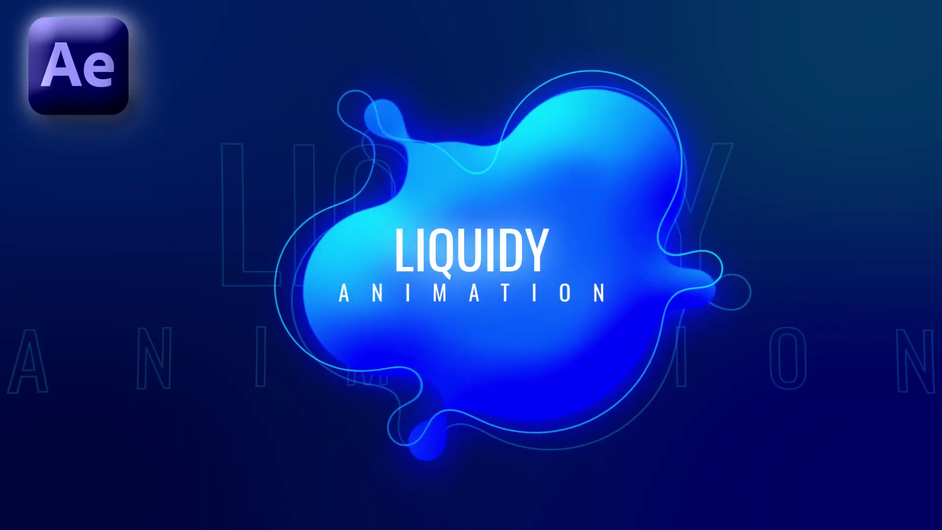